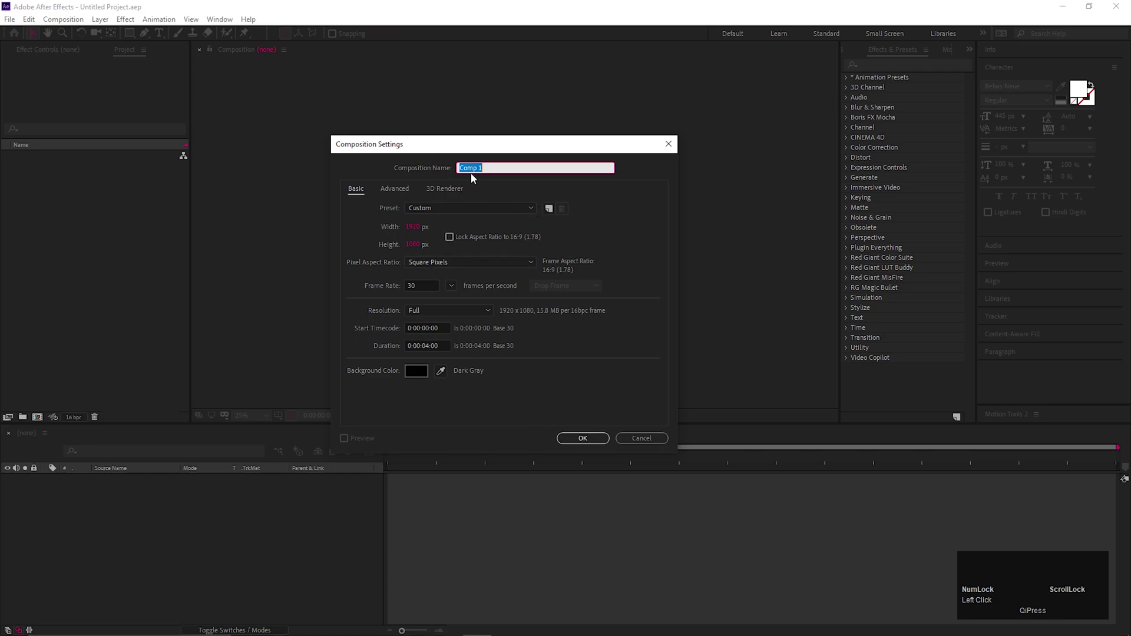
# - Create the 1920x1080 composition, write the REVEAL text and centre it with the Align panel
pyautogui.click(586, 446)
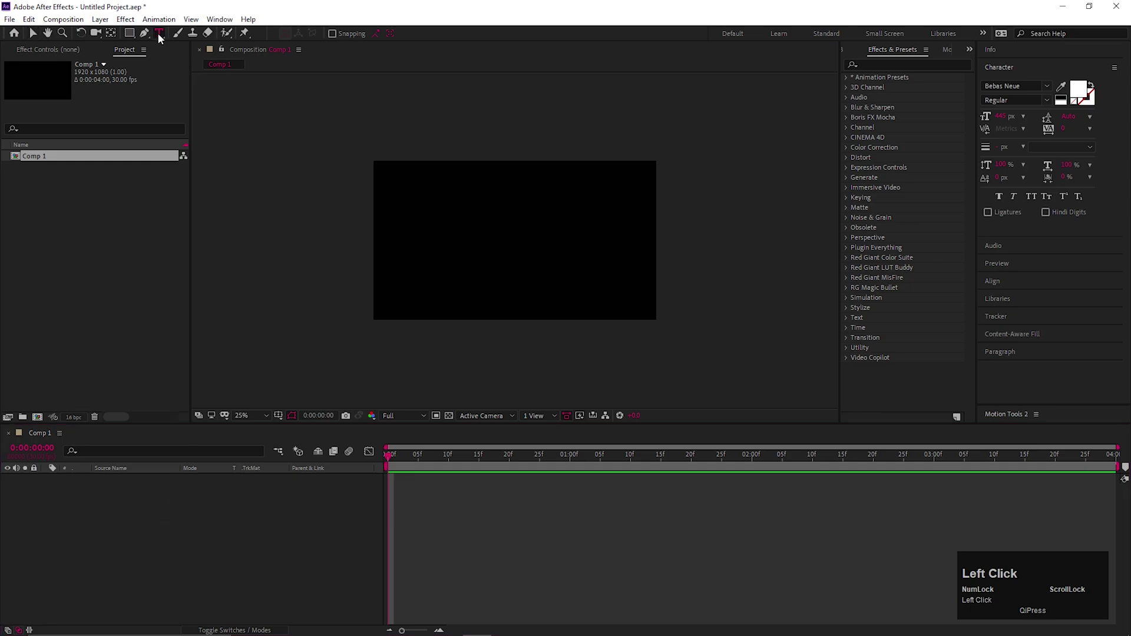
pyautogui.press('shift+r')
pyautogui.press('shift+e')
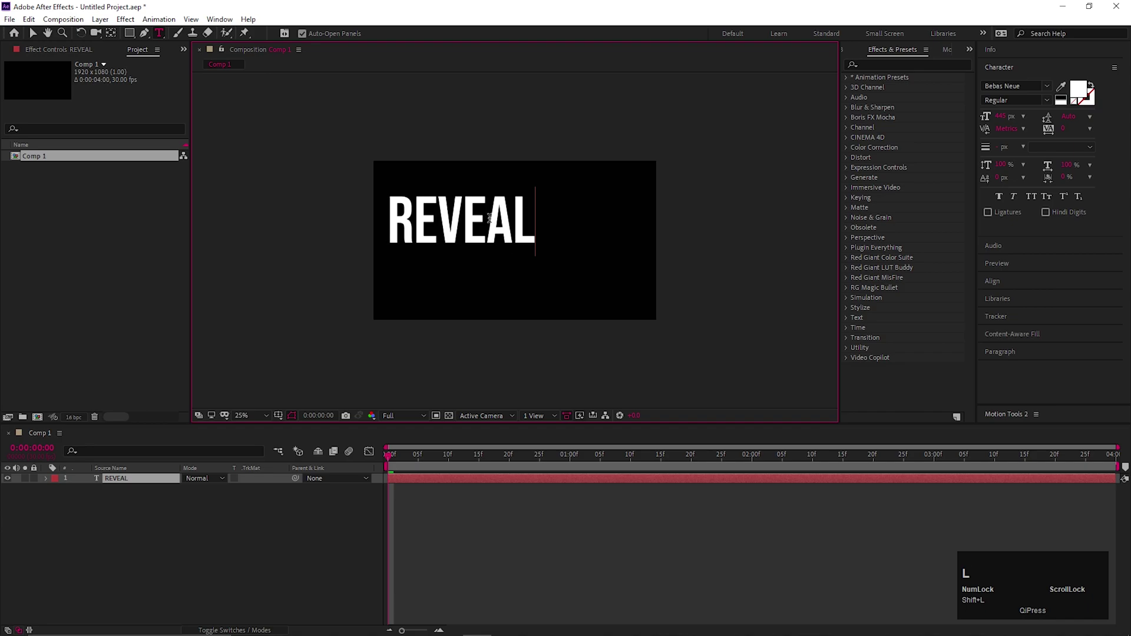
pyautogui.click(37, 37)
pyautogui.press('ctrl+alt+Home')
pyautogui.click(1013, 74)
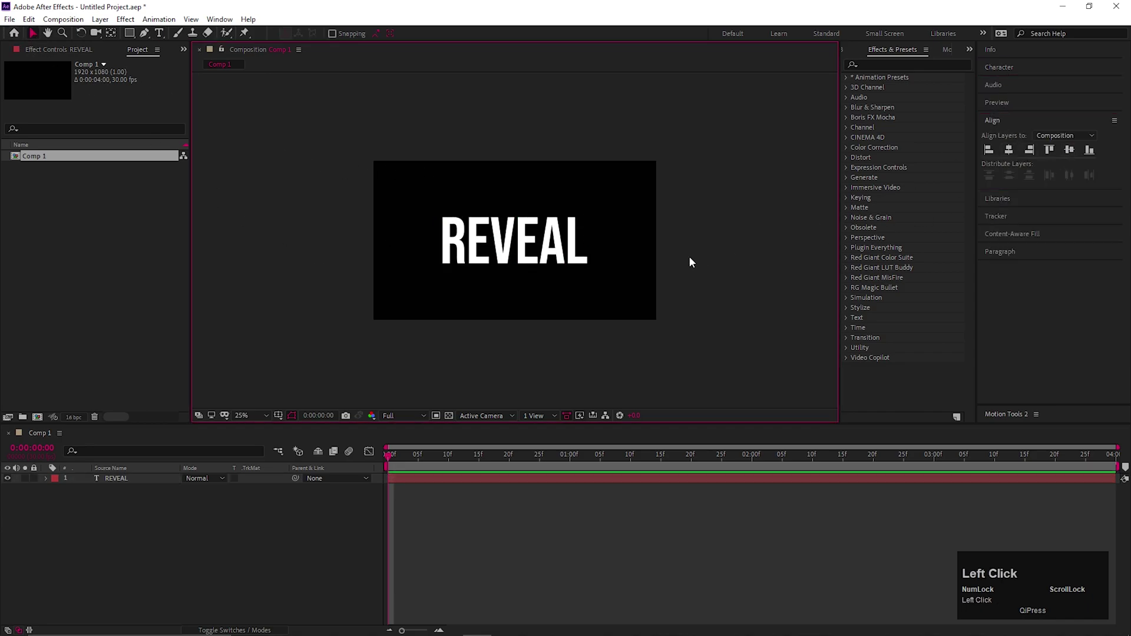
# - Add a new solid named map and pre-compose it as 'map'
pyautogui.rightClick(124, 528)
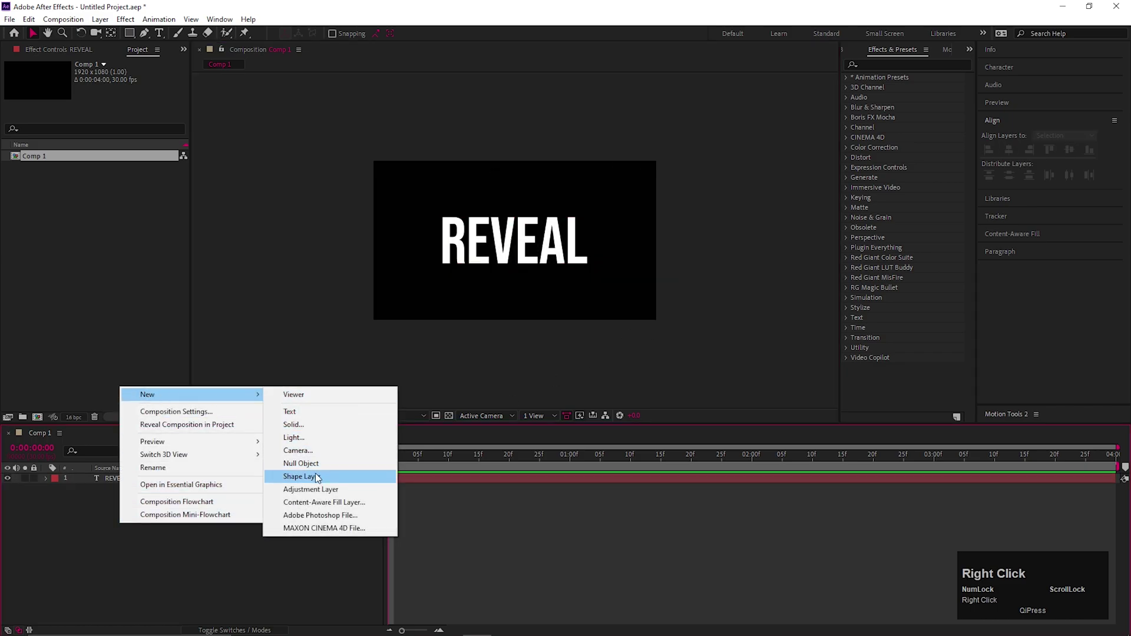
pyautogui.click(308, 427)
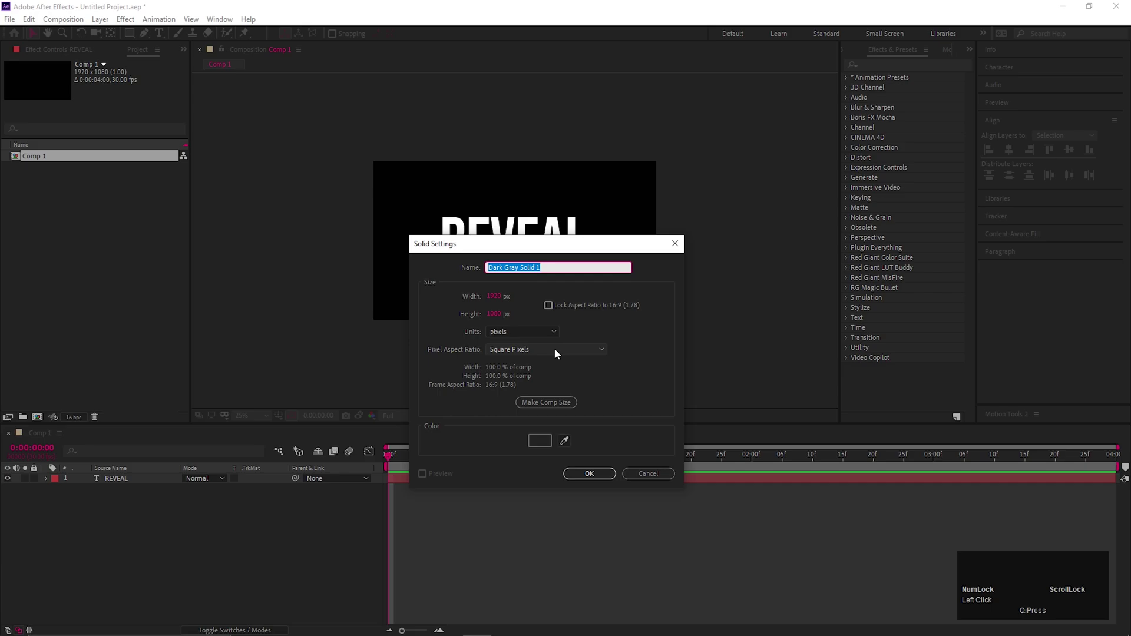
pyautogui.write('map')
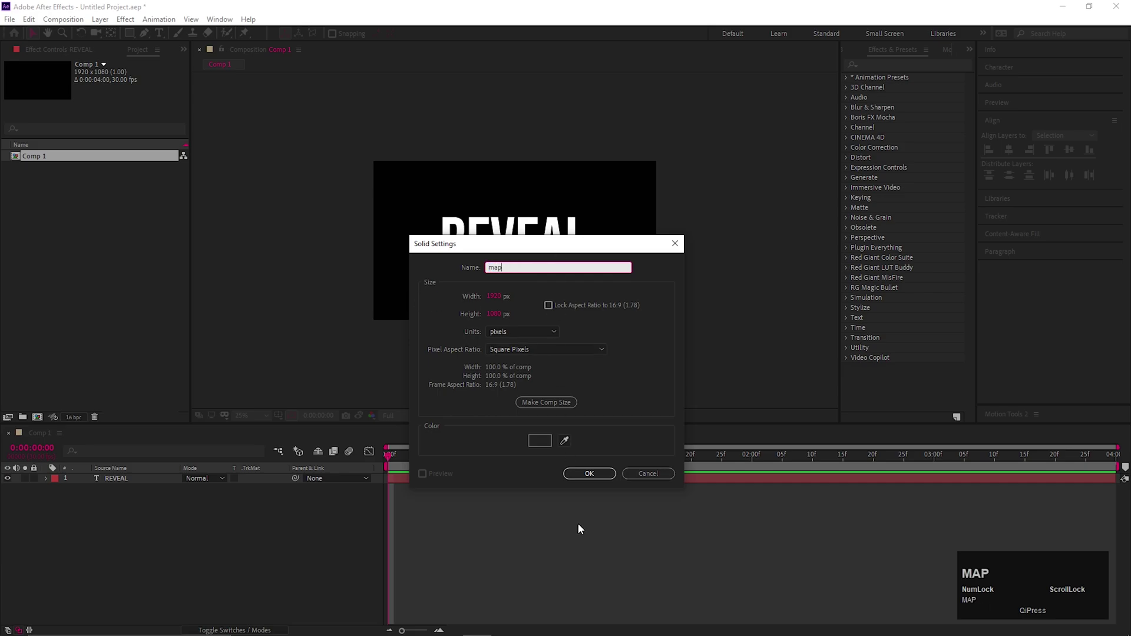
pyautogui.click(590, 480)
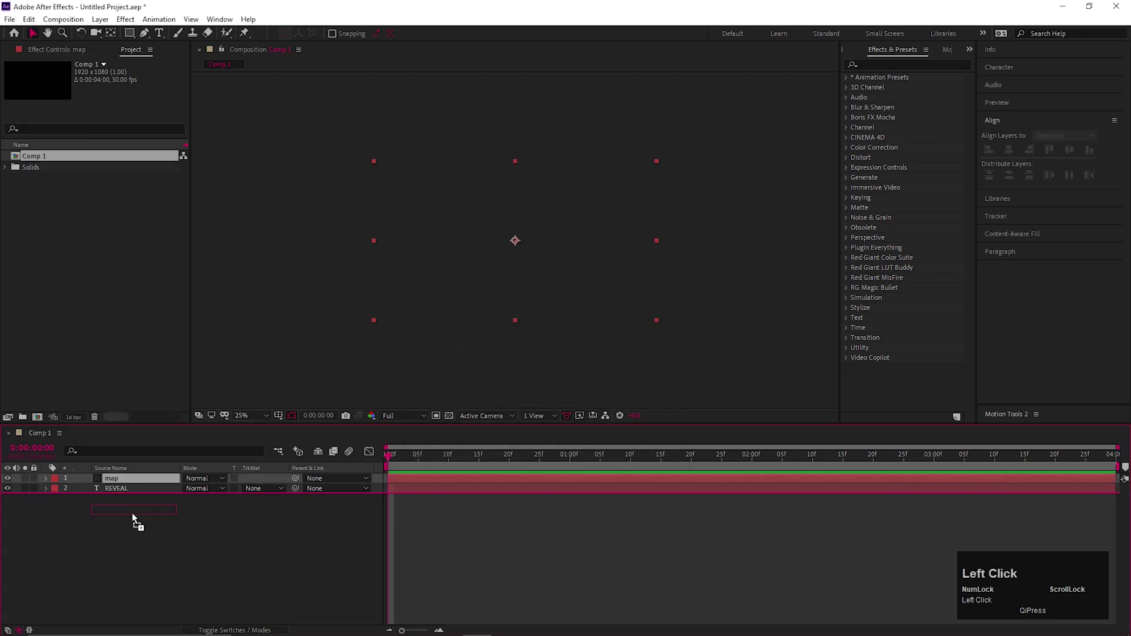
pyautogui.rightClick(124, 495)
pyautogui.click(179, 441)
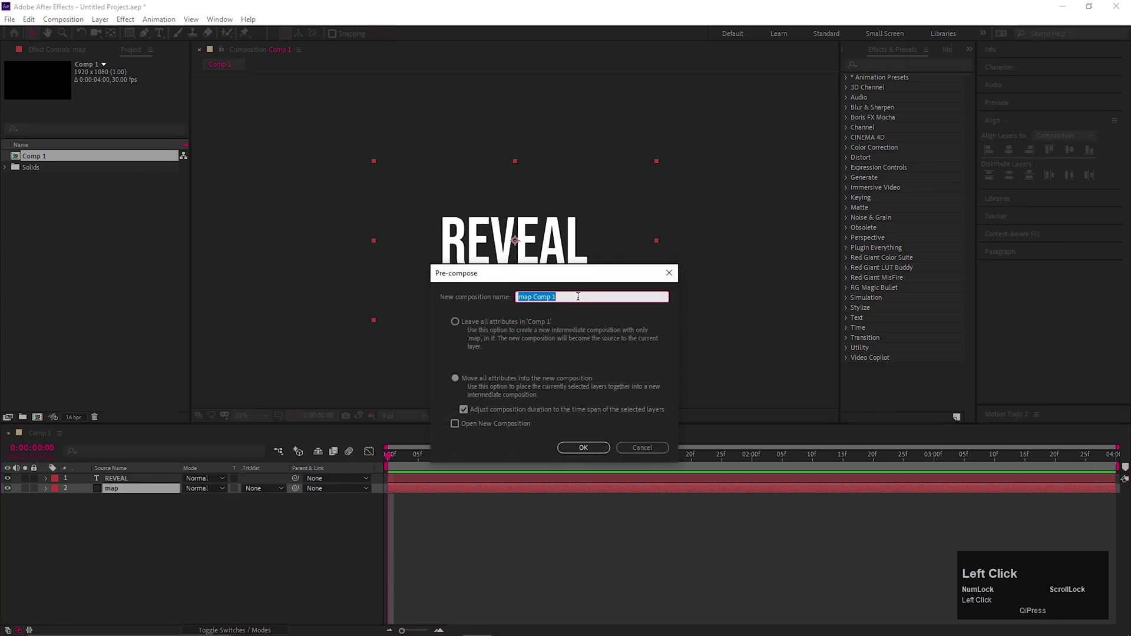
pyautogui.press('BackSpace')
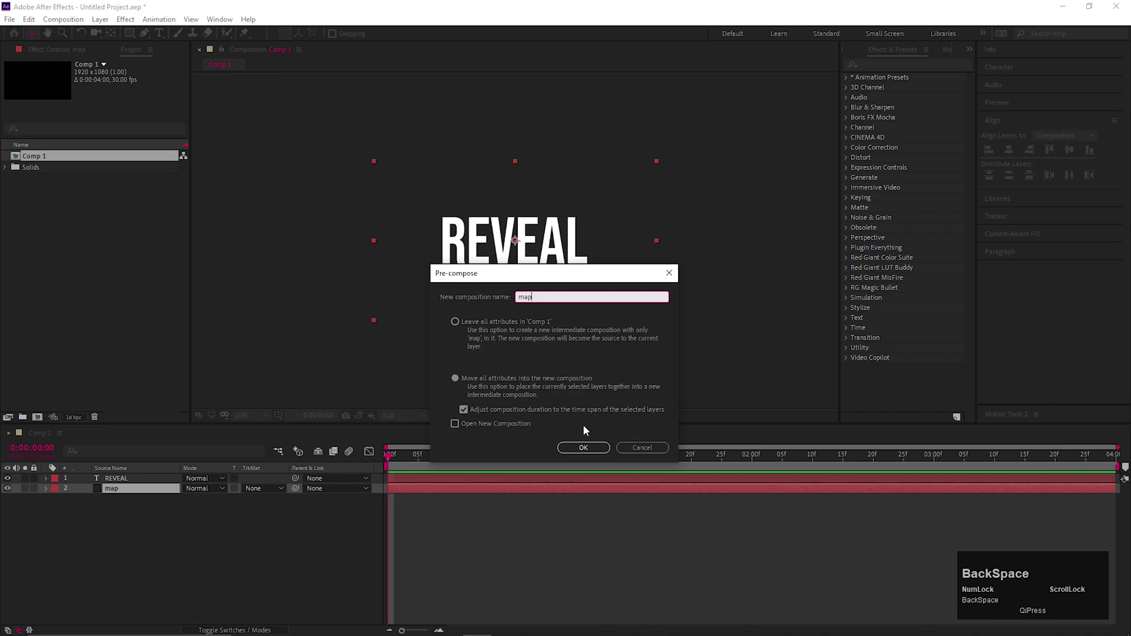
pyautogui.click(586, 449)
# - Pre-compose the REVEAL text layer as 'text' above the map precomp
pyautogui.rightClick(124, 484)
pyautogui.click(174, 472)
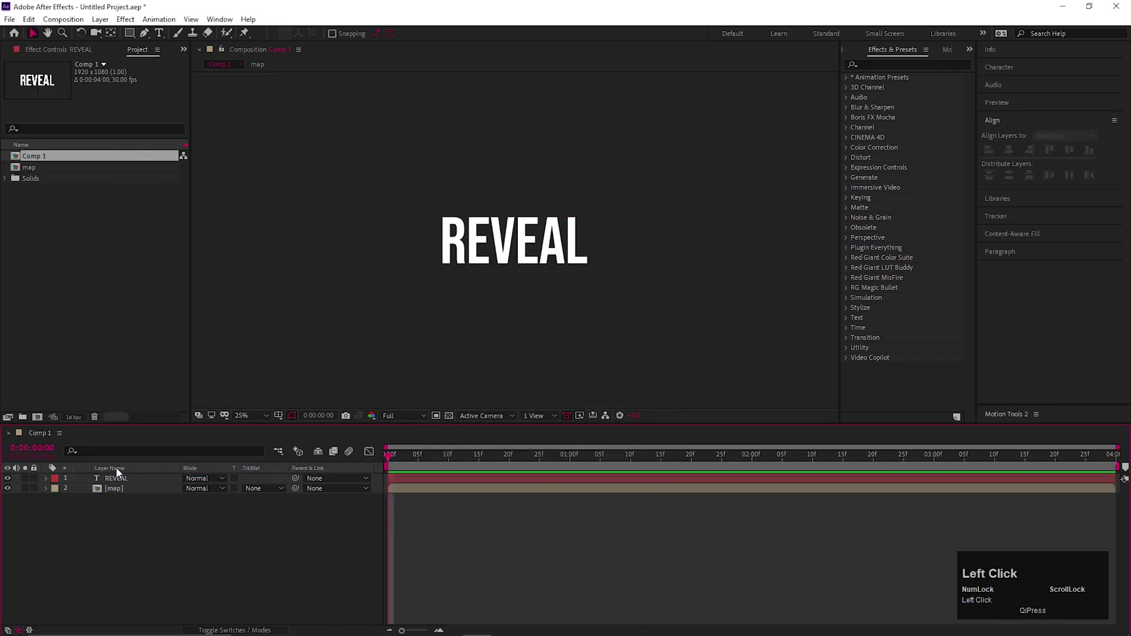
pyautogui.rightClick(124, 484)
pyautogui.click(171, 429)
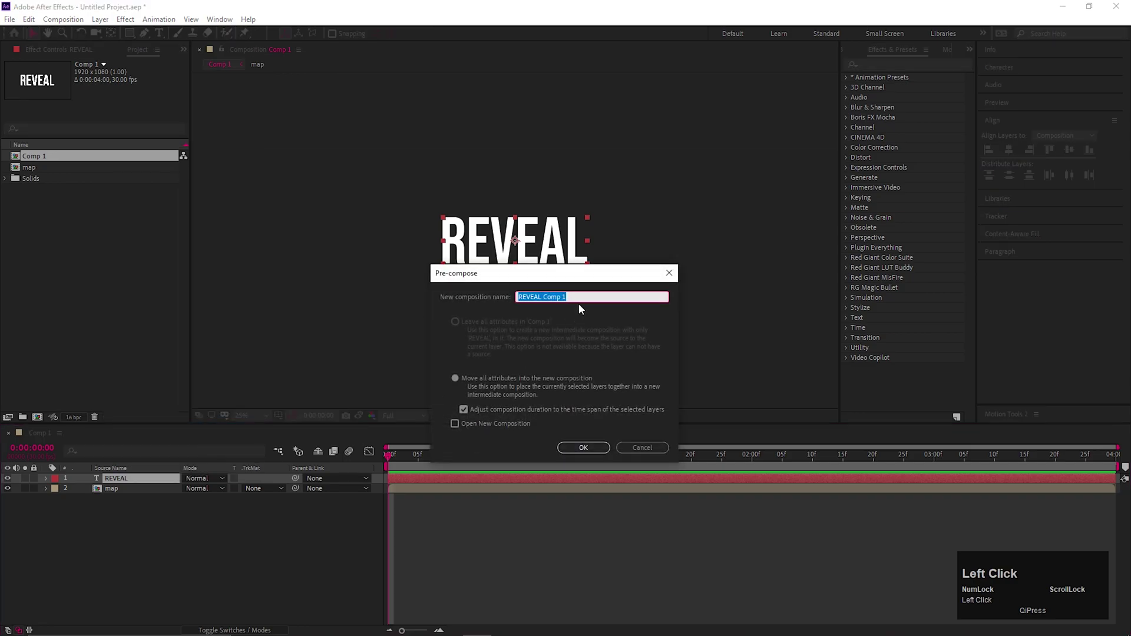
pyautogui.write('text')
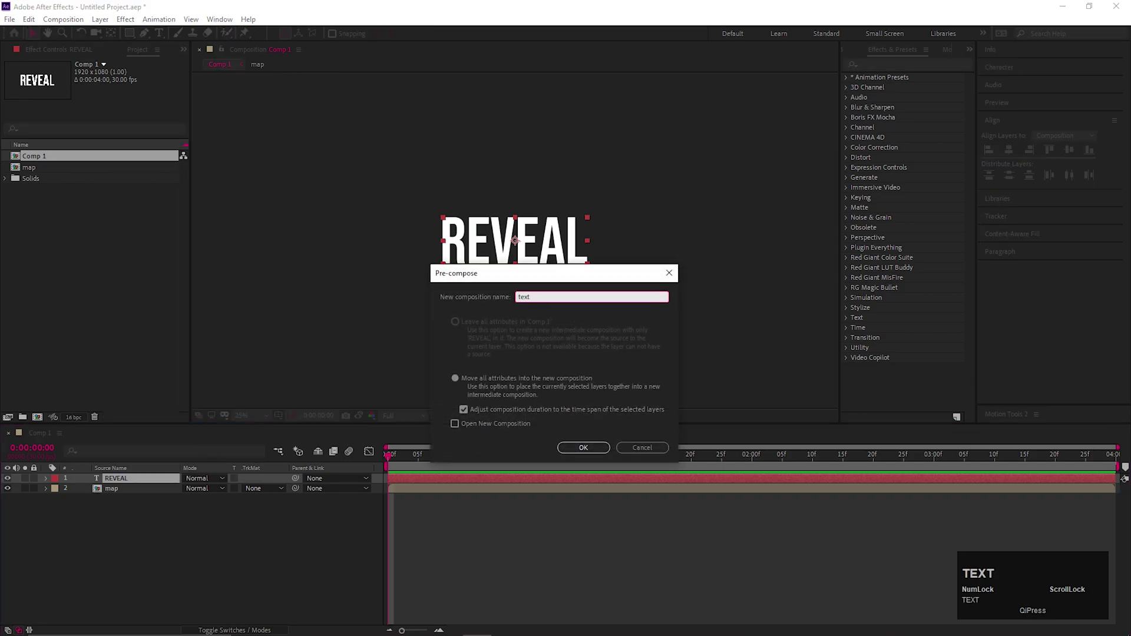
pyautogui.click(595, 451)
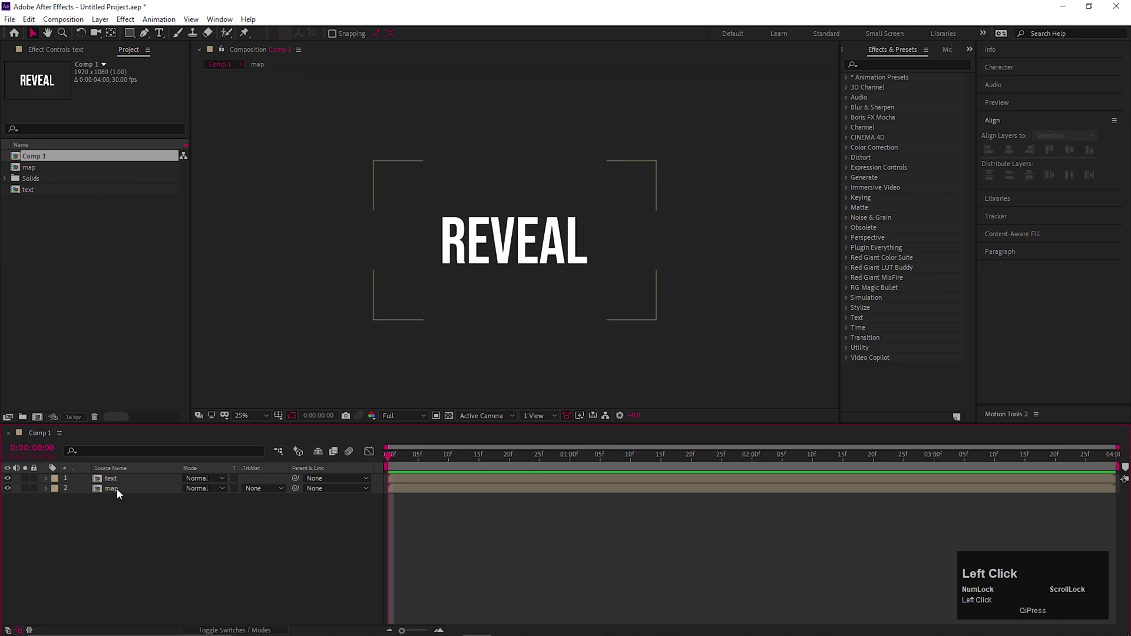
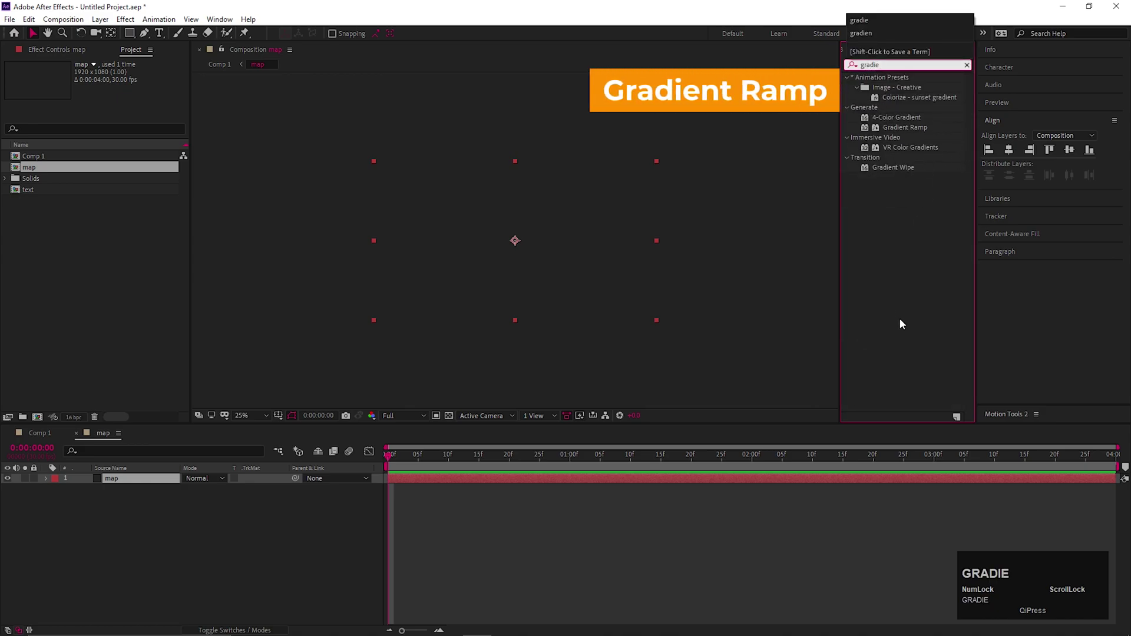
# - Apply Gradient Ramp to the map solid as a Radial Ramp with its dark centre near top middle
pyautogui.moveTo(900, 130); pyautogui.dragTo(518, 324)
pyautogui.click(515, 186)
pyautogui.moveTo(517, 369); pyautogui.dragTo(517, 397)
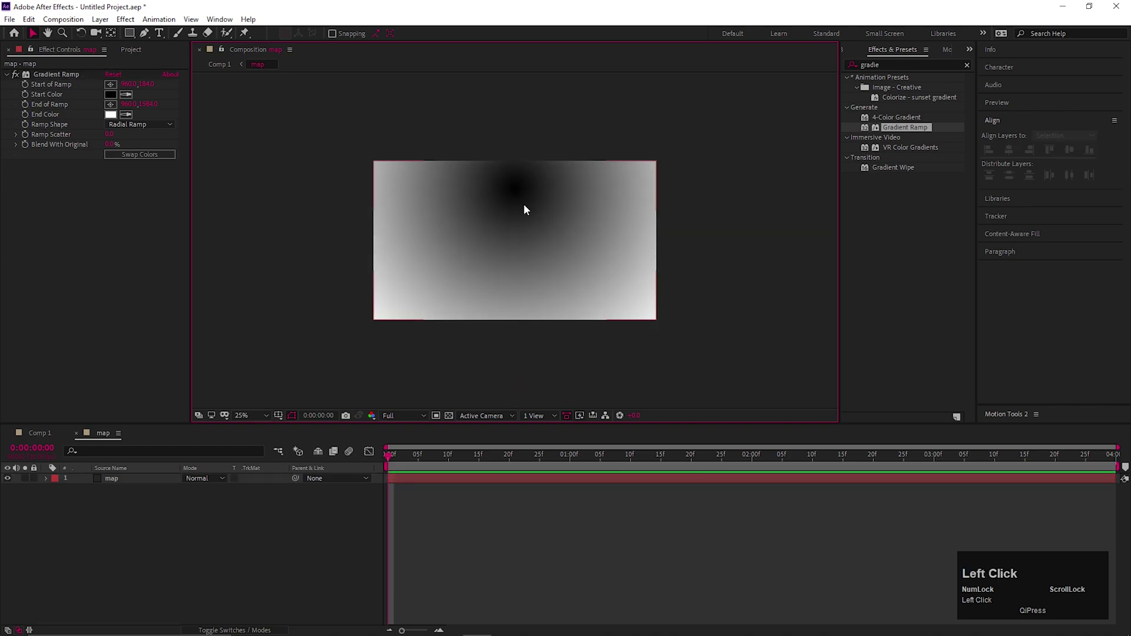
pyautogui.scroll(-3)
pyautogui.scroll(3)
pyautogui.click(521, 197)
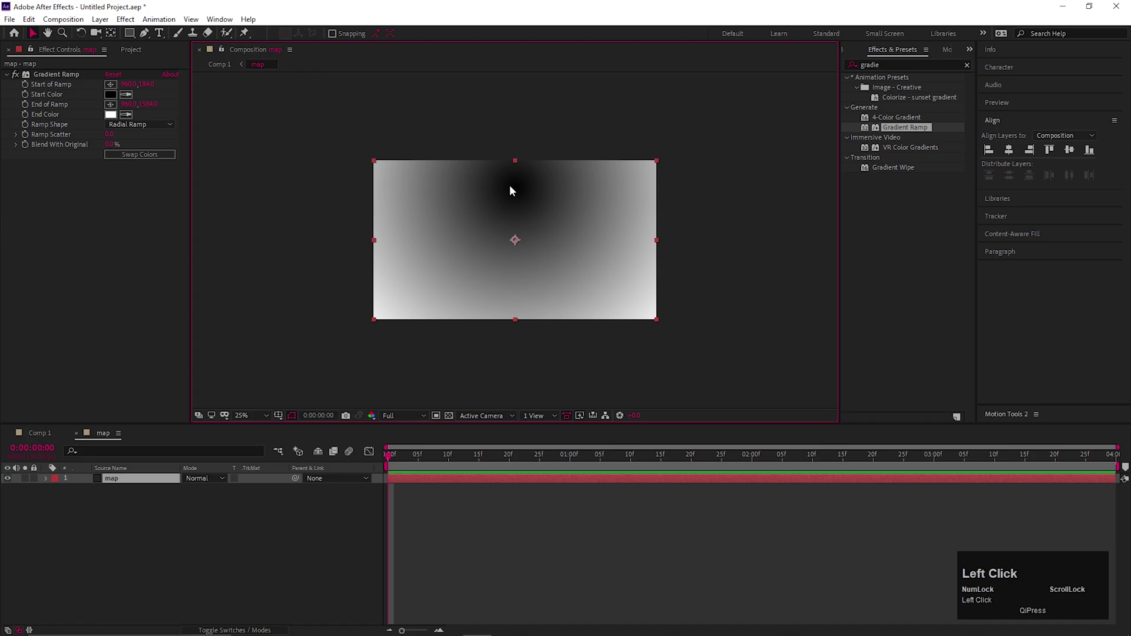
pyautogui.click(46, 244)
# - Apply Turbulent Displace in Cross Displacement mode with a time*100 expression on Evolution
pyautogui.write('turb')
pyautogui.click(914, 91)
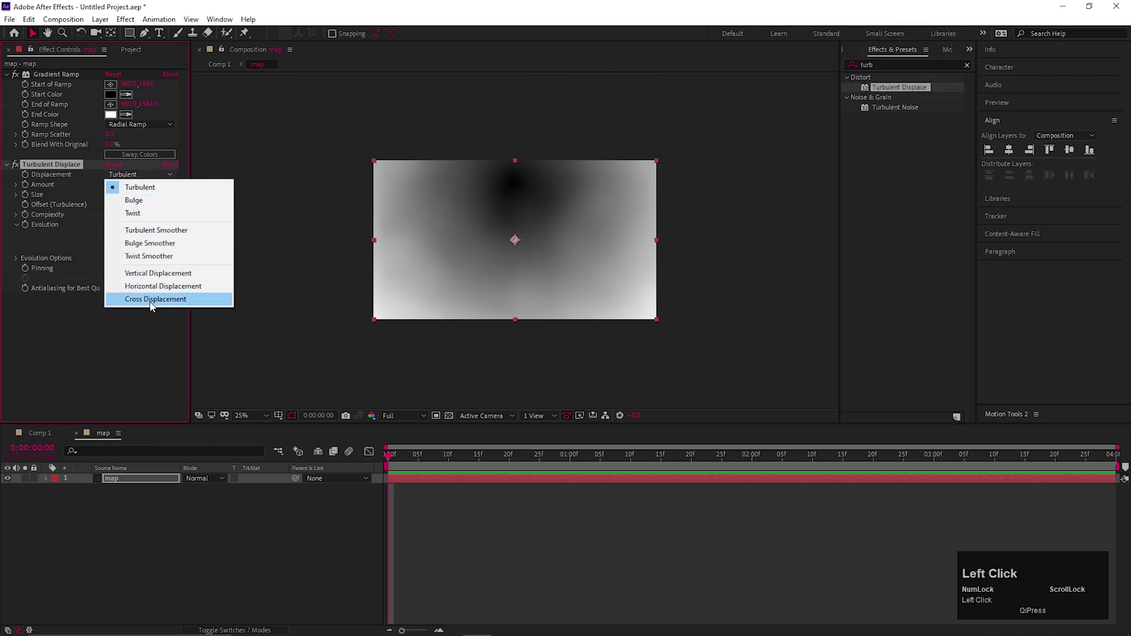
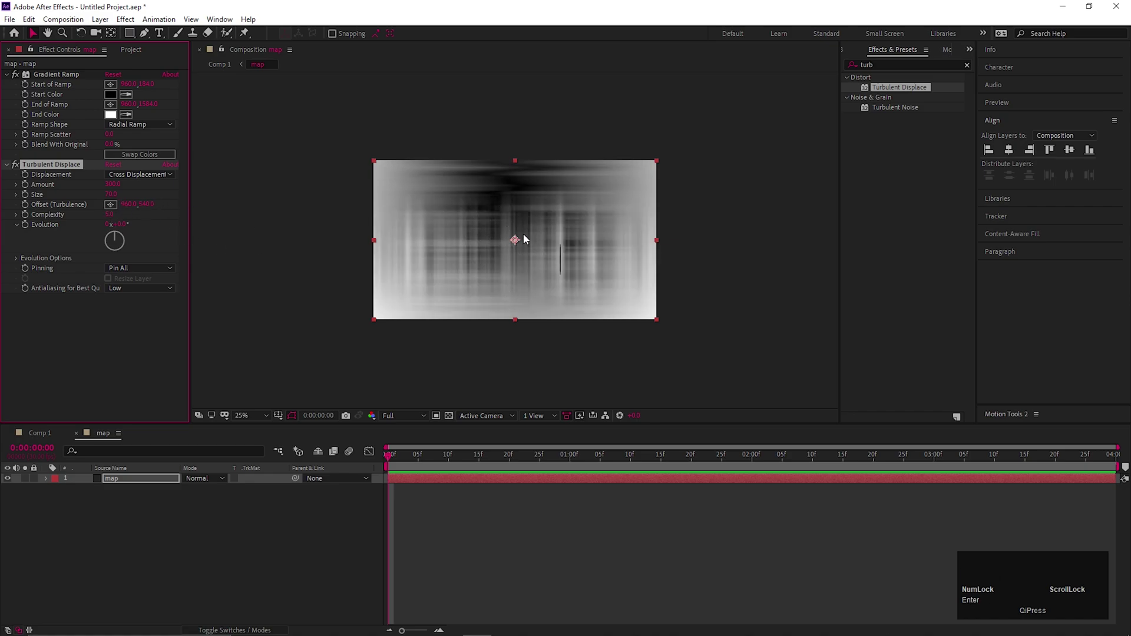
pyautogui.click(203, 509)
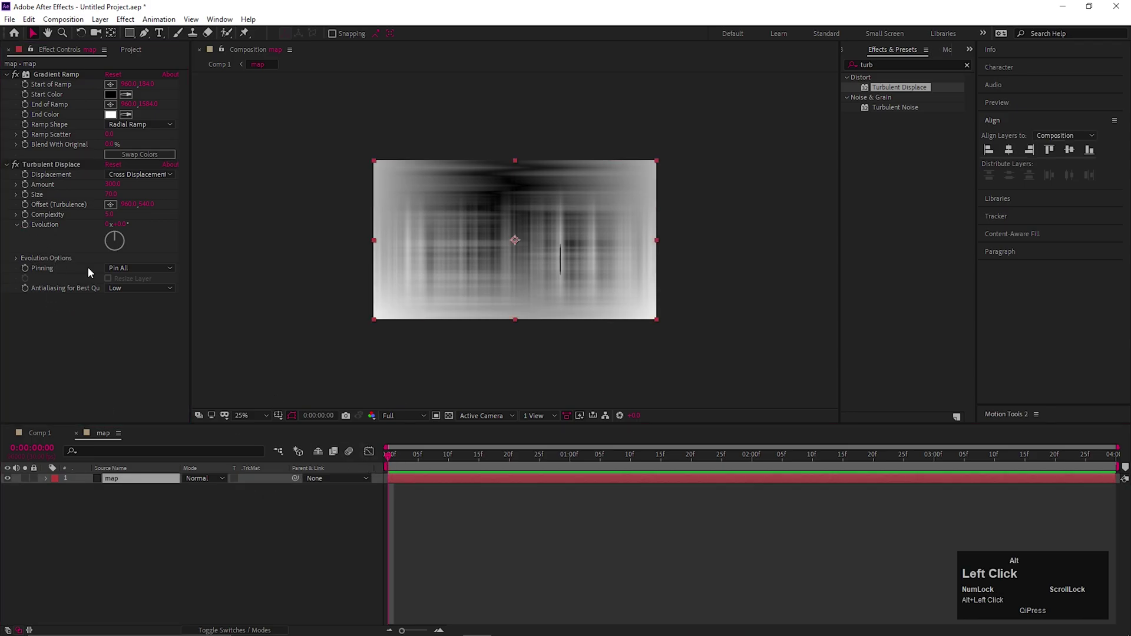
pyautogui.write('time')
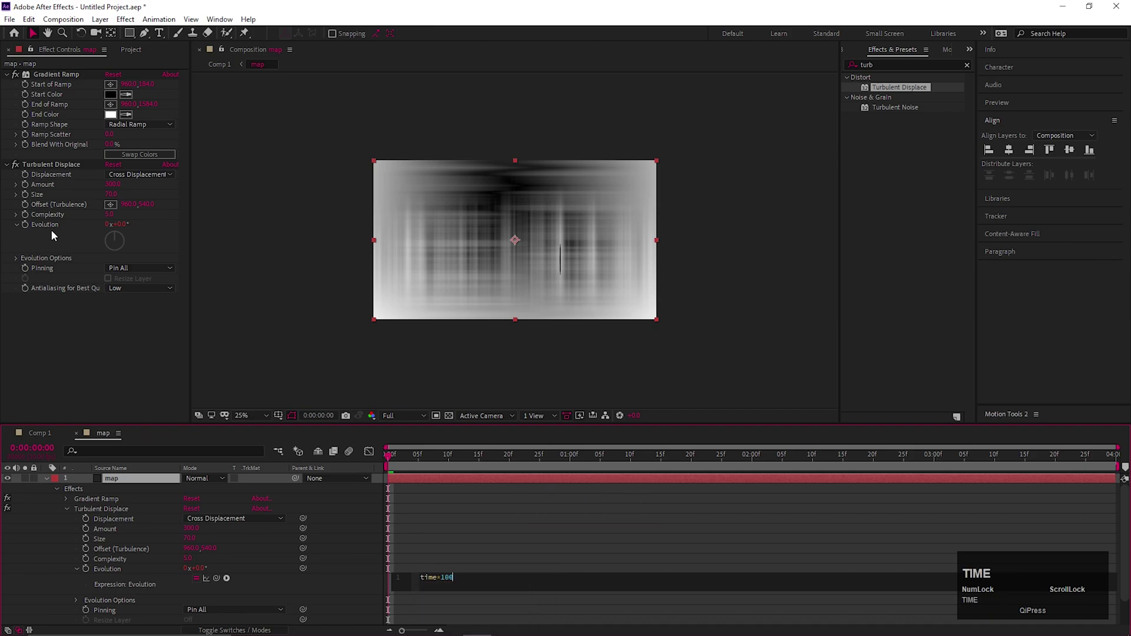
pyautogui.moveTo(455, 540); pyautogui.dragTo(64, 326)
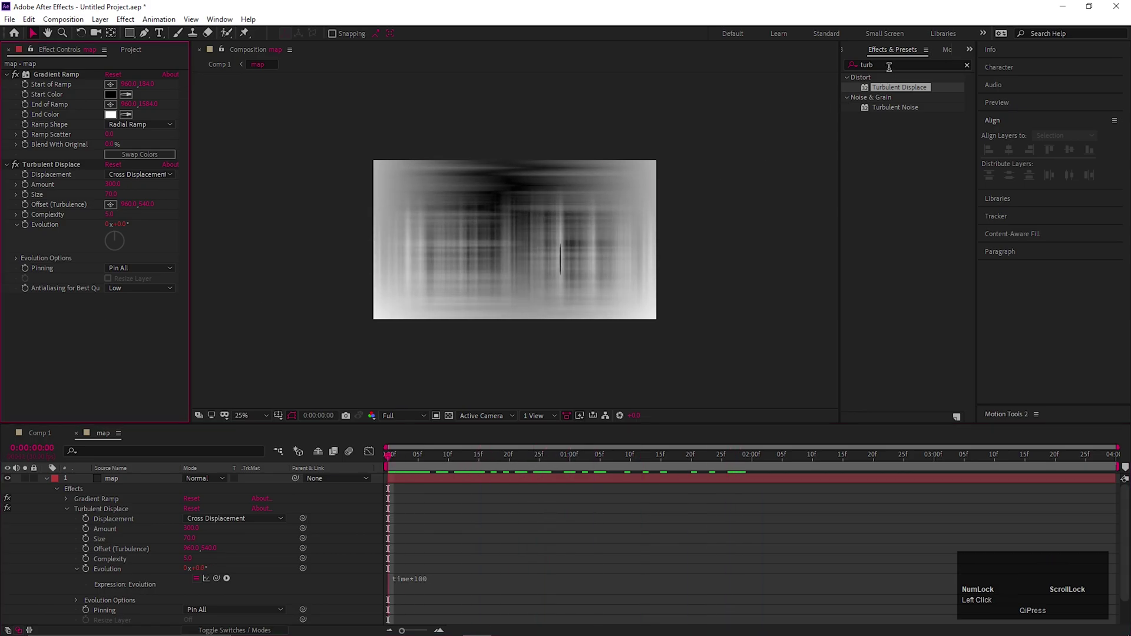
# - Apply Mosaic with Sharp Colors and set block counts, then lower the Turbulent Displace size
pyautogui.click(890, 59)
pyautogui.write('mos')
pyautogui.click(515, 257)
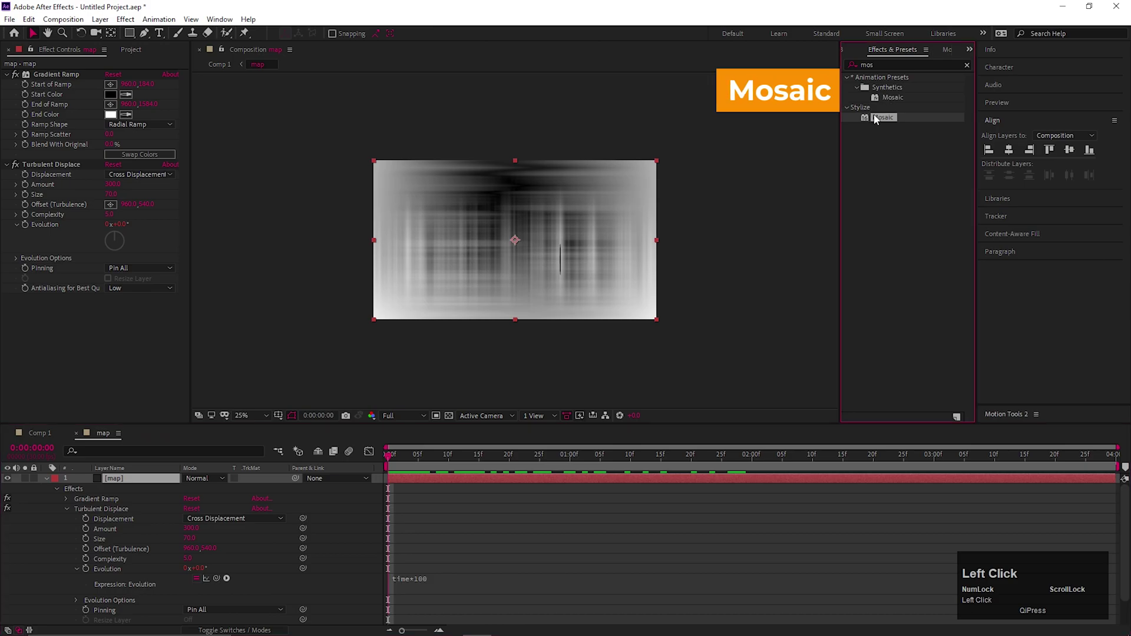
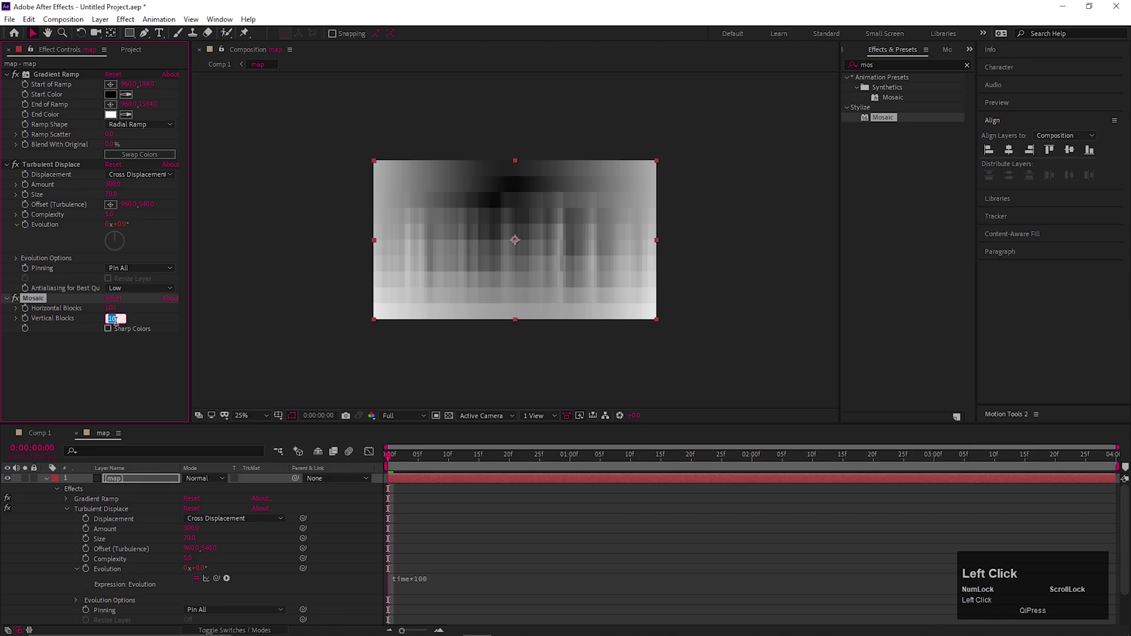
pyautogui.press('Return')
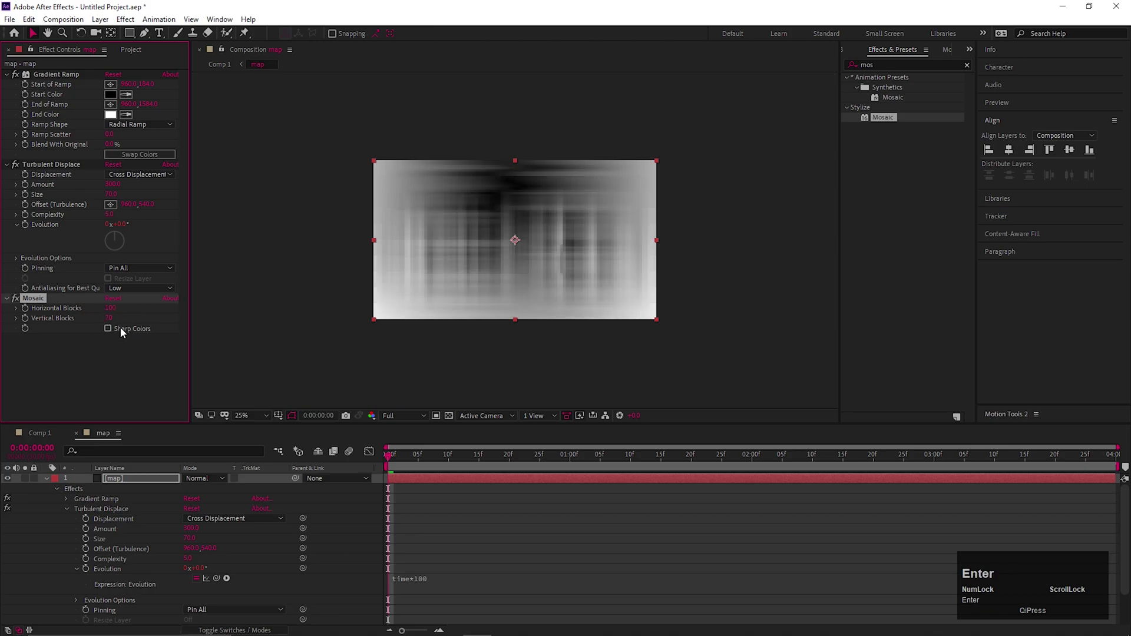
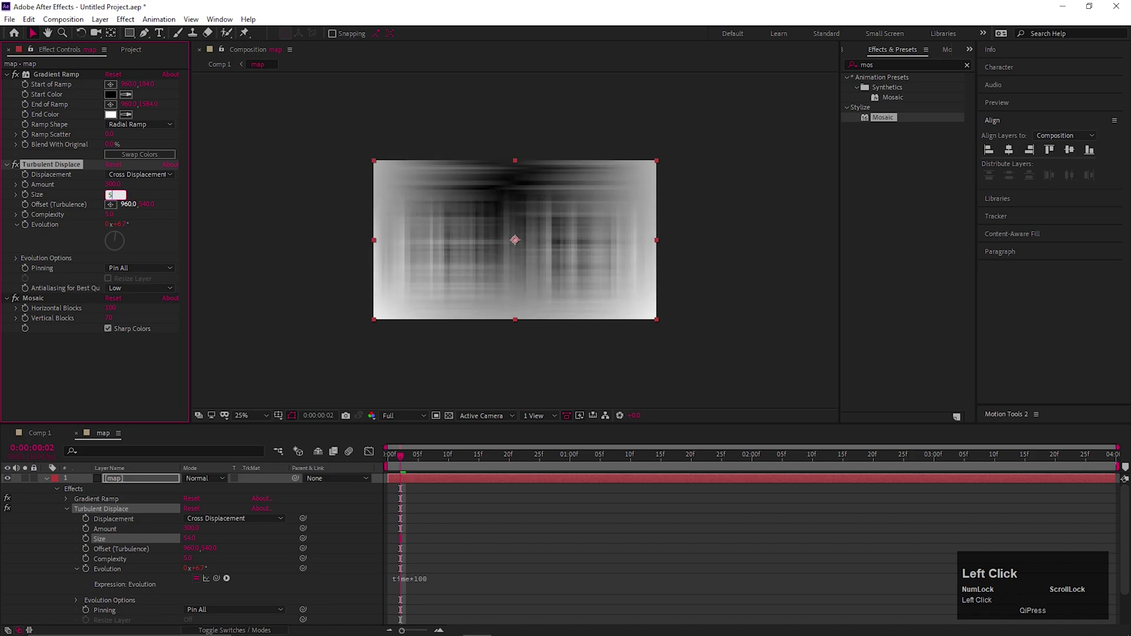
pyautogui.press('Return')
# - Apply Gradient Wipe to the text layer using map as gradient layer and raise completion until the text vanishes
pyautogui.moveTo(403, 461); pyautogui.dragTo(112, 353)
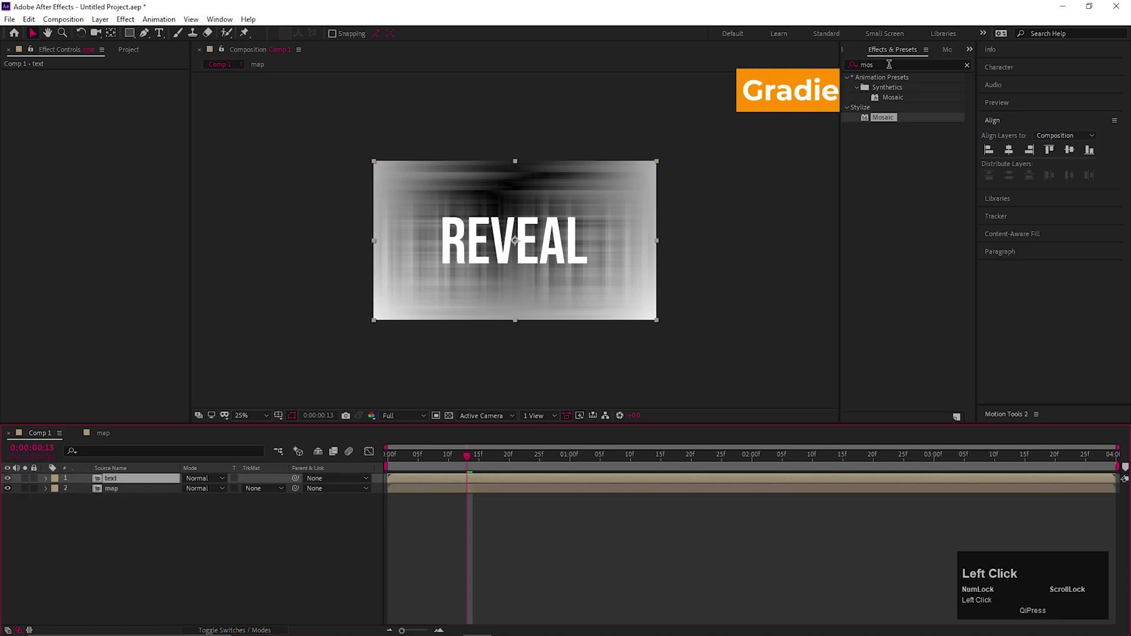
pyautogui.write('gradi')
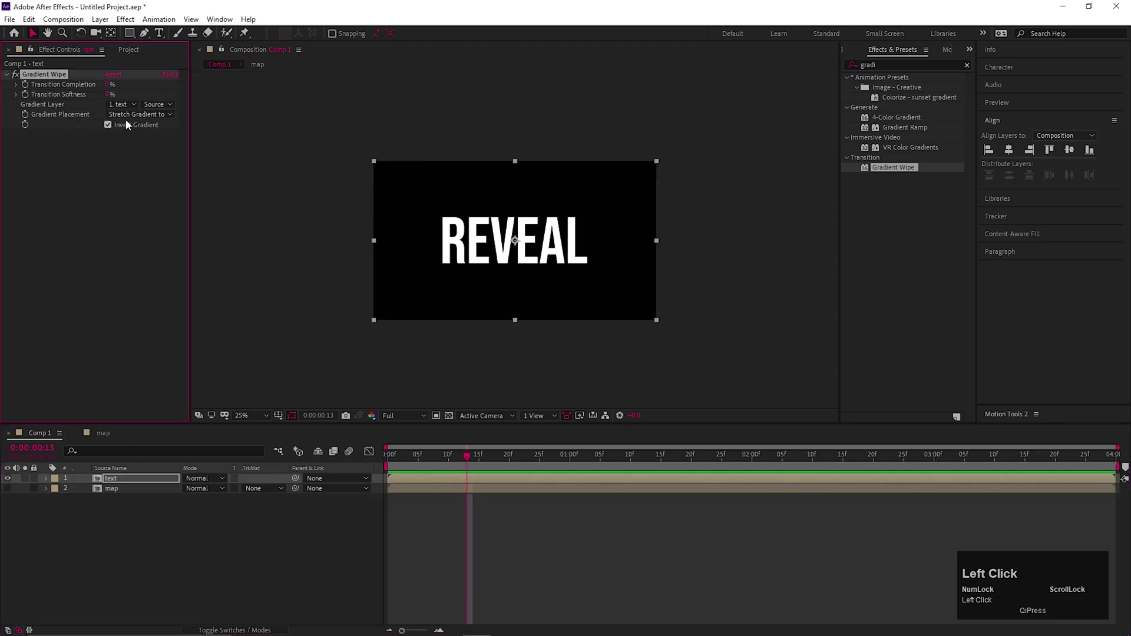
pyautogui.moveTo(416, 433); pyautogui.dragTo(184, 126)
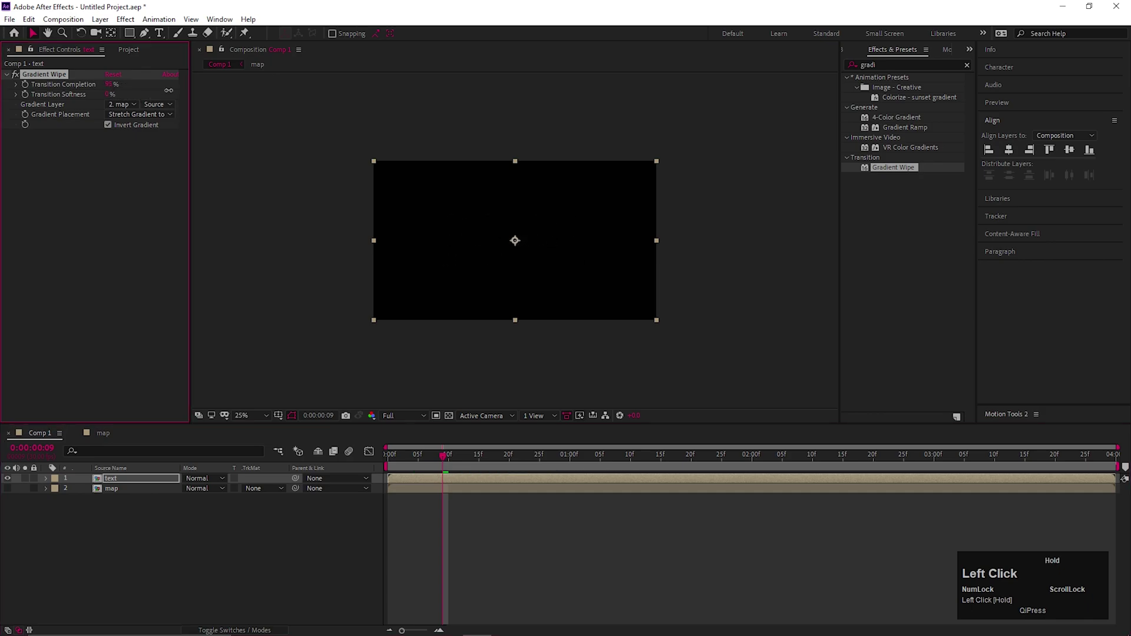
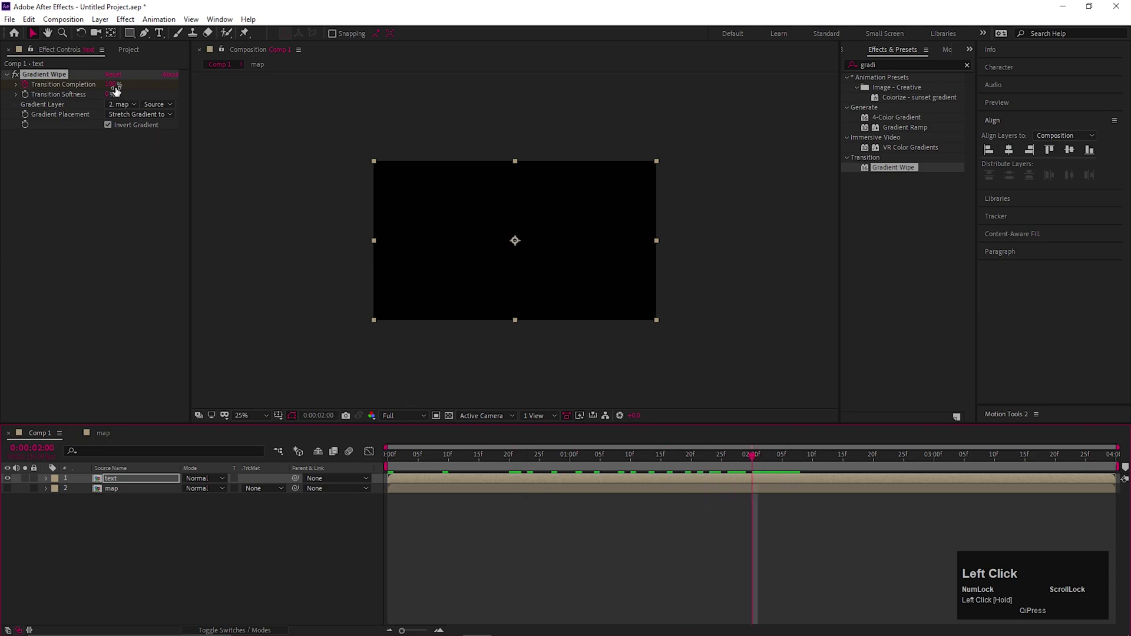
# - Keyframe Transition Completion and scrub the timeline to check the blocky reveal
pyautogui.press('space')
pyautogui.click(536, 461)
pyautogui.scroll(3)
pyautogui.moveTo(549, 465); pyautogui.dragTo(108, 99)
pyautogui.moveTo(109, 99); pyautogui.dragTo(407, 456)
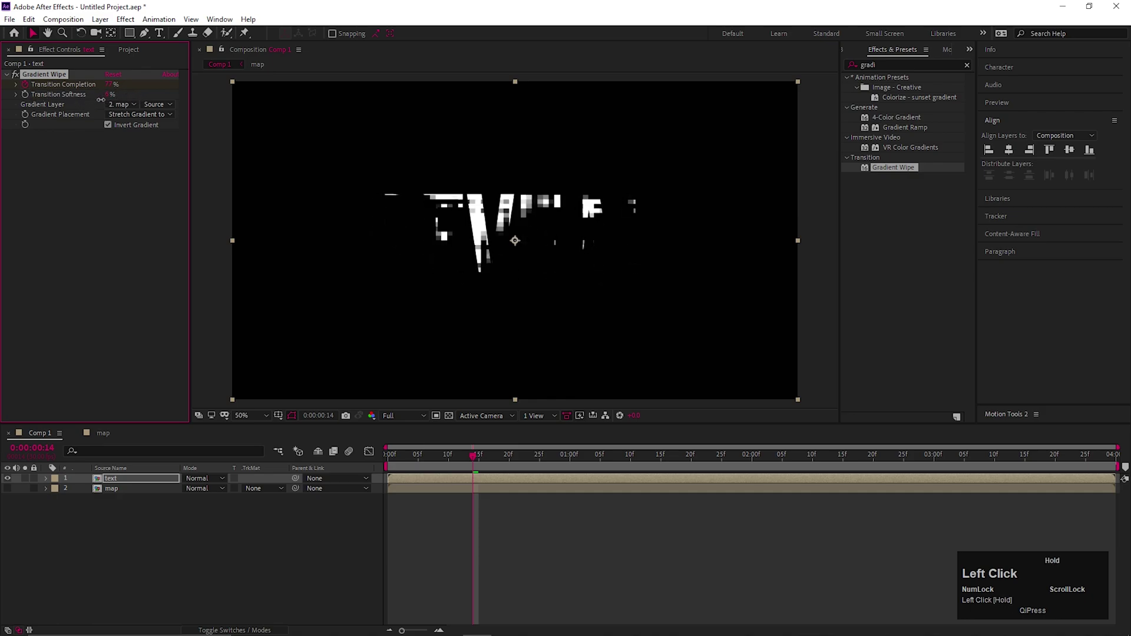
pyautogui.press('space')
# - Switch Turbulent Displace to Bulge Smoother and preview the softer swirling reveal
pyautogui.click(119, 493)
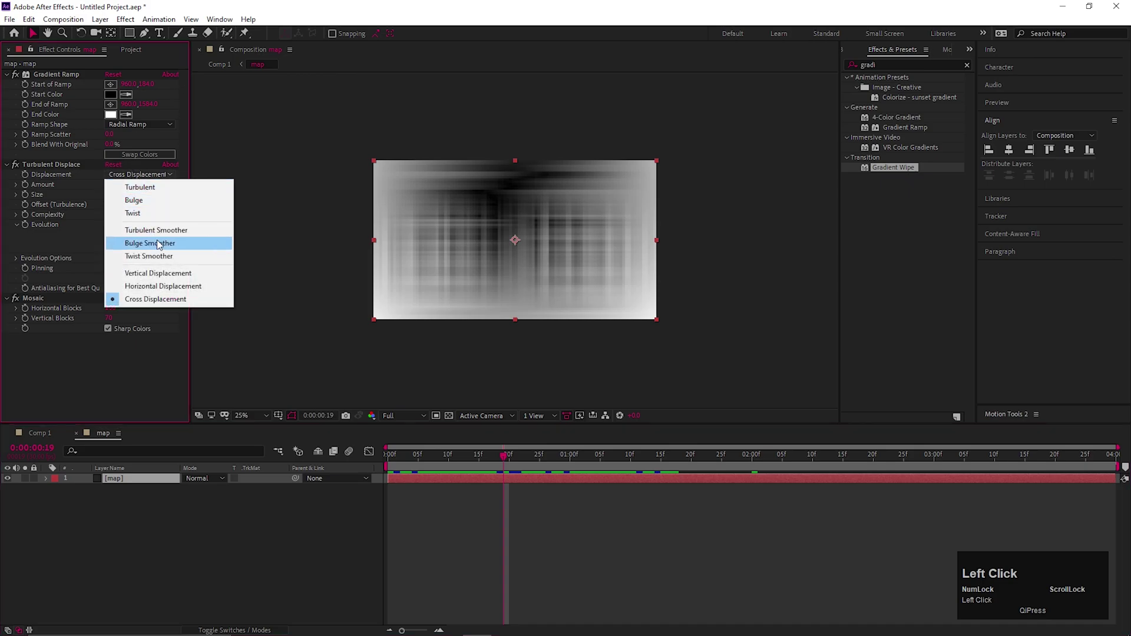
pyautogui.moveTo(150, 192); pyautogui.dragTo(102, 446)
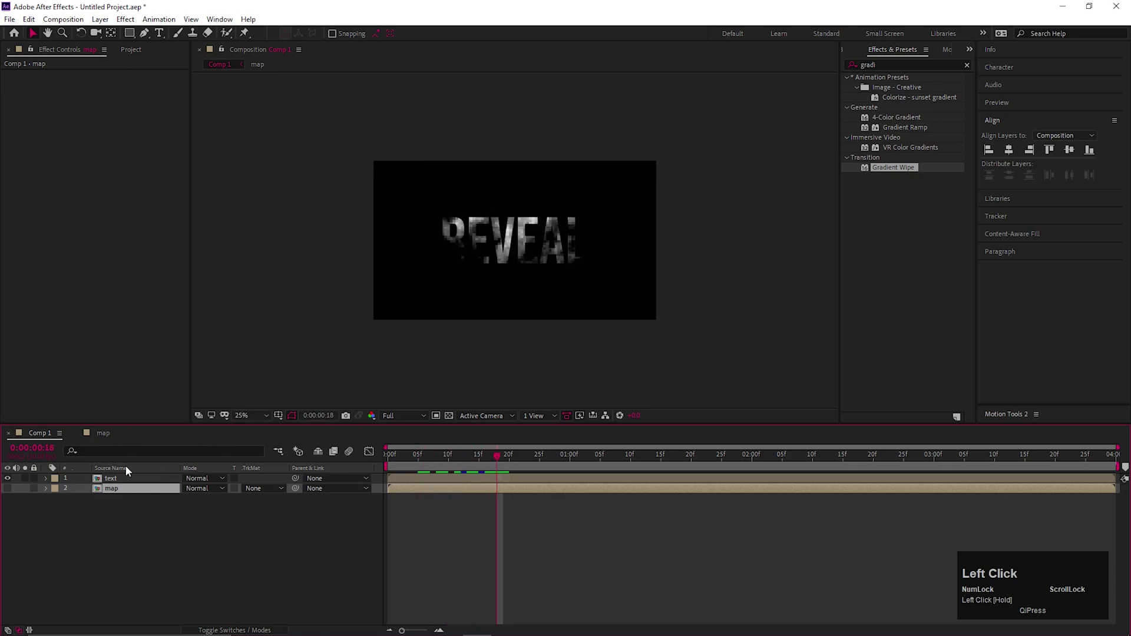
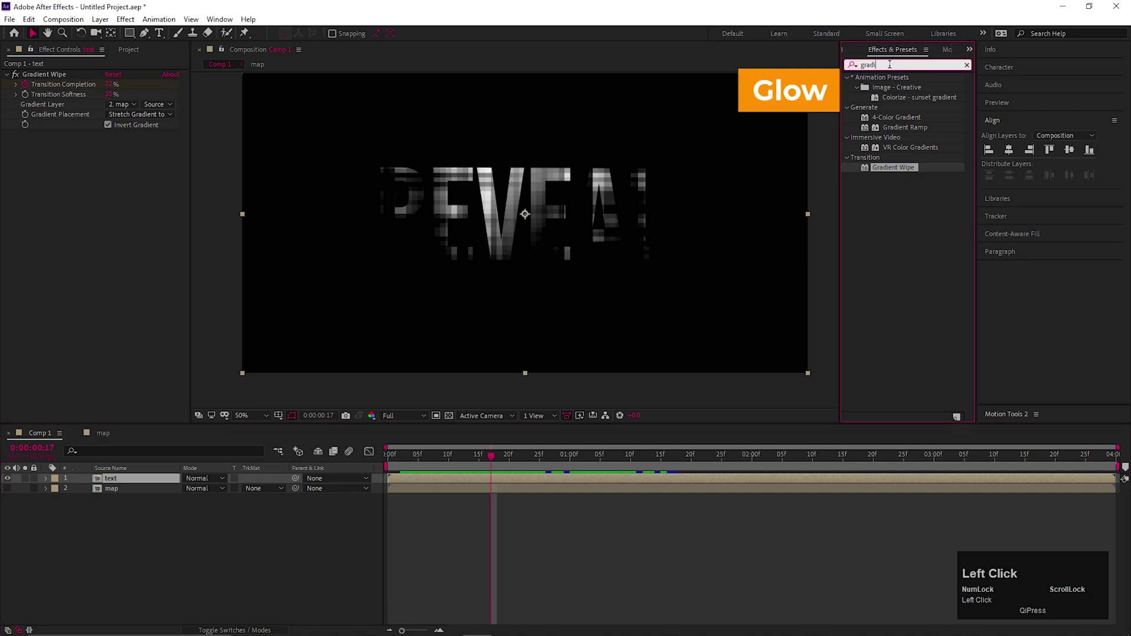
# - Apply the Stylize > Glow effect to the REVEAL text layer
pyautogui.write('glow')
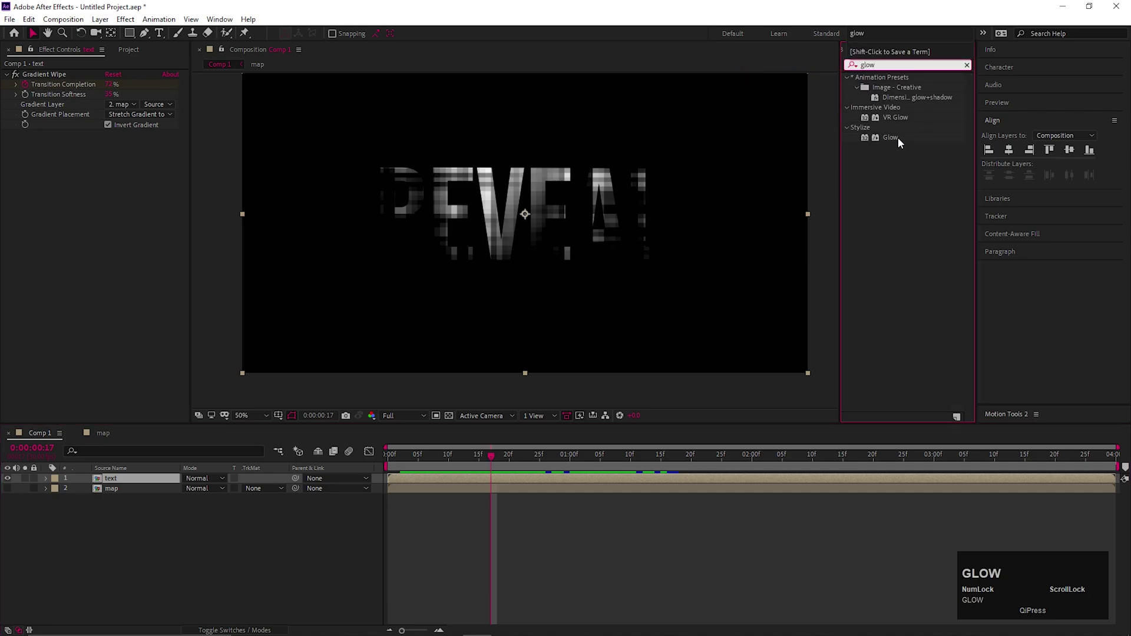
pyautogui.moveTo(891, 142); pyautogui.dragTo(248, 516)
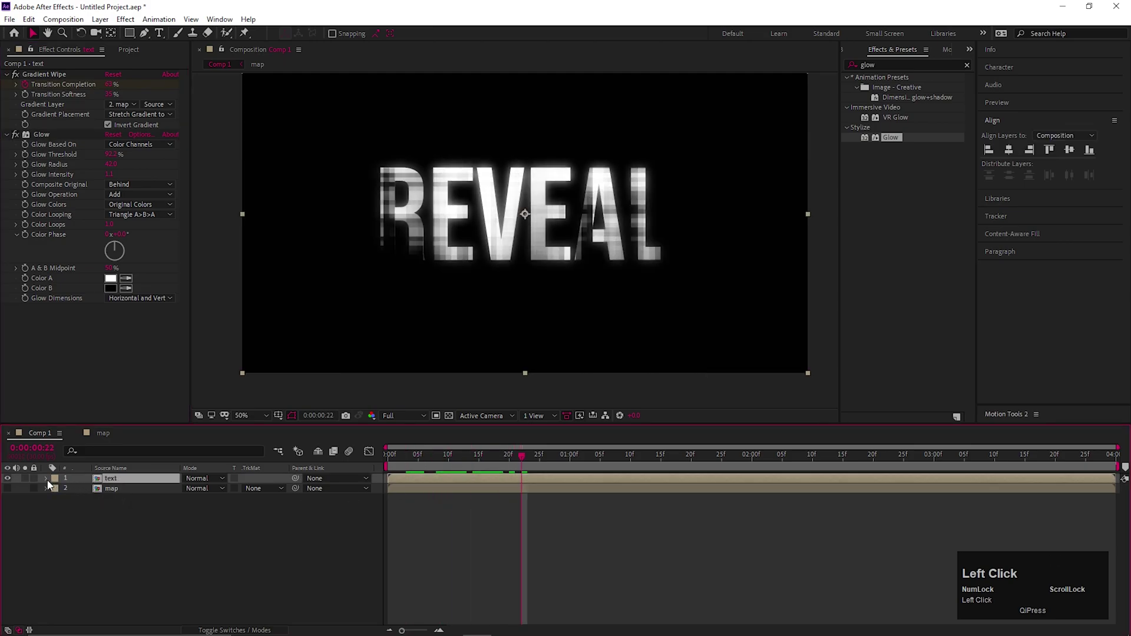
# - Duplicate the text layer, delete Glow from the copy and fill it blue
pyautogui.press('ctrl+d')
pyautogui.click(110, 494)
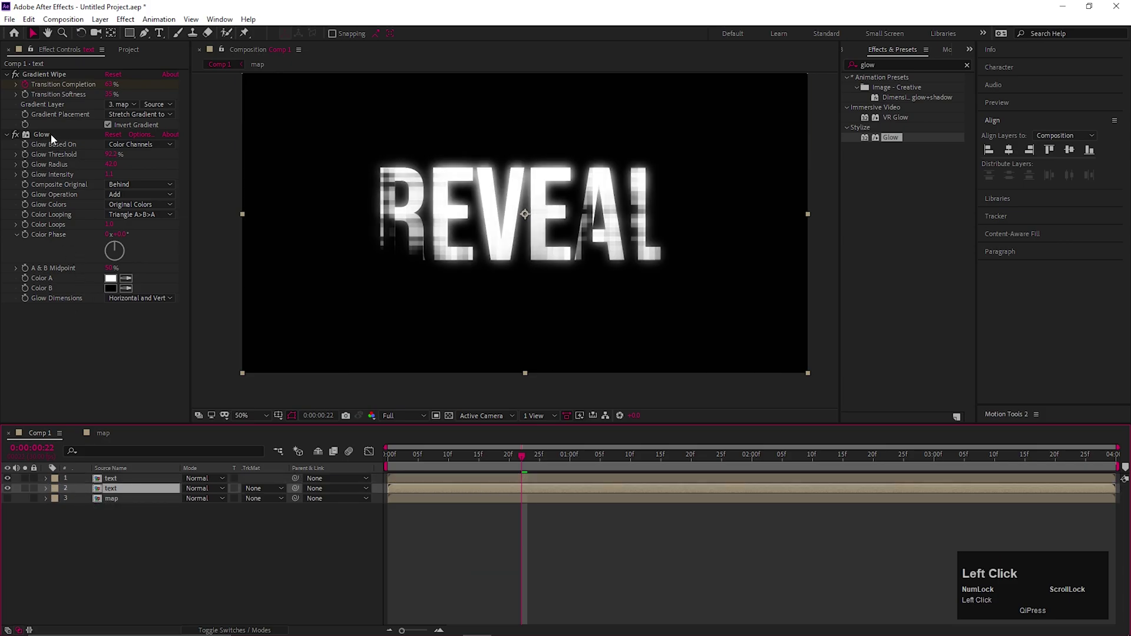
pyautogui.press('Delete')
pyautogui.click(117, 480)
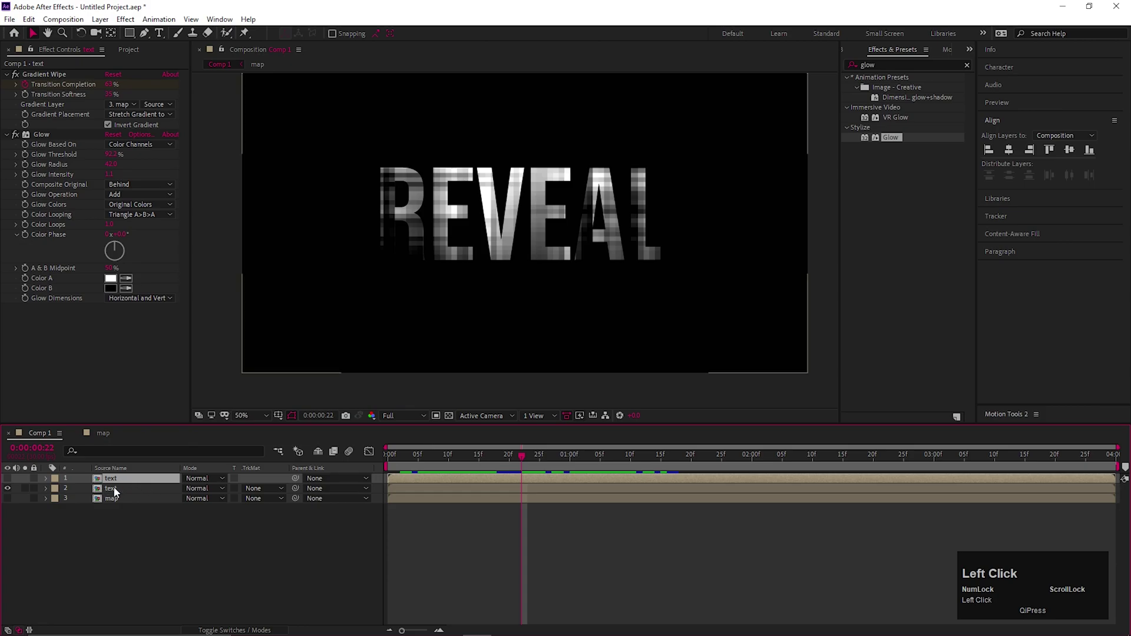
pyautogui.click(115, 494)
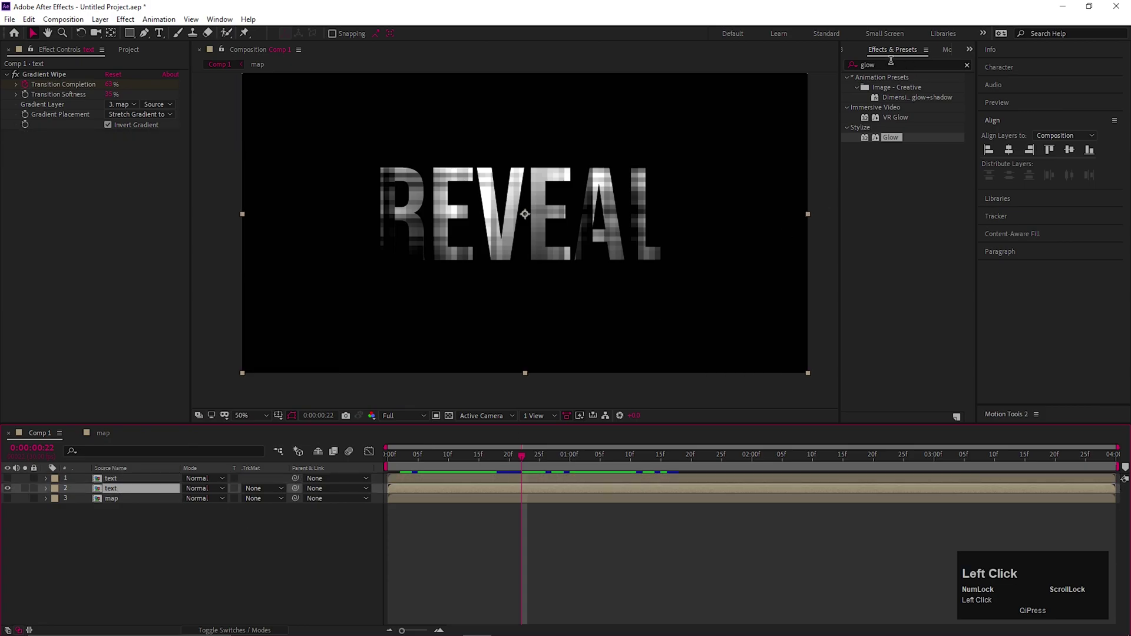
pyautogui.write('fill')
pyautogui.moveTo(888, 141); pyautogui.dragTo(356, 341)
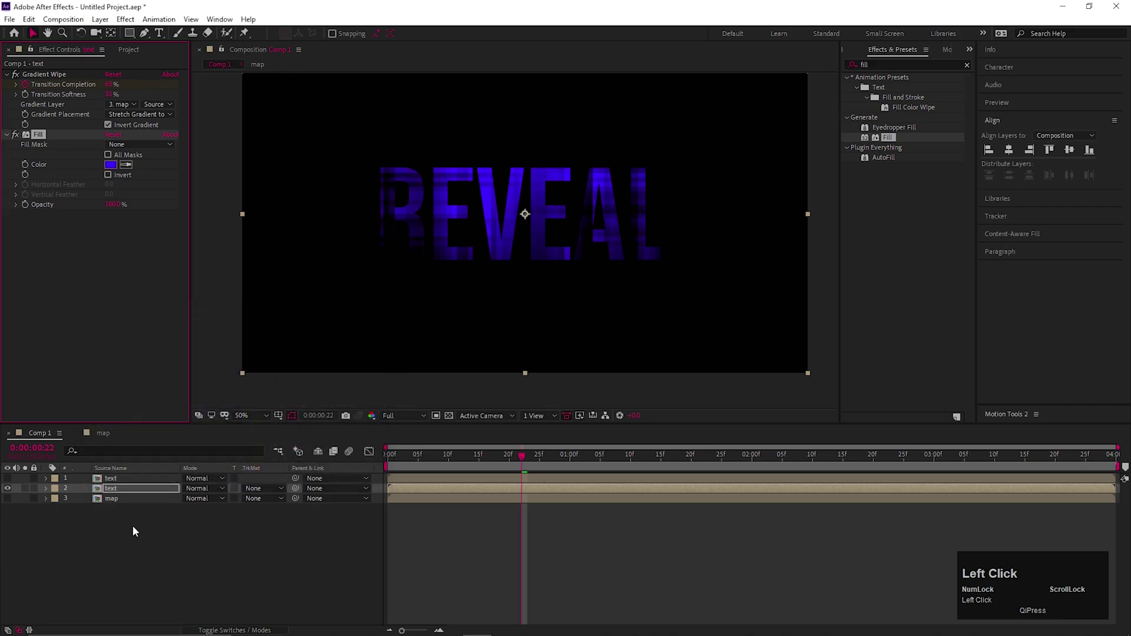
# - Duplicate the filled copy twice more, recolouring the fills purple and light blue
pyautogui.press('ctrl+d')
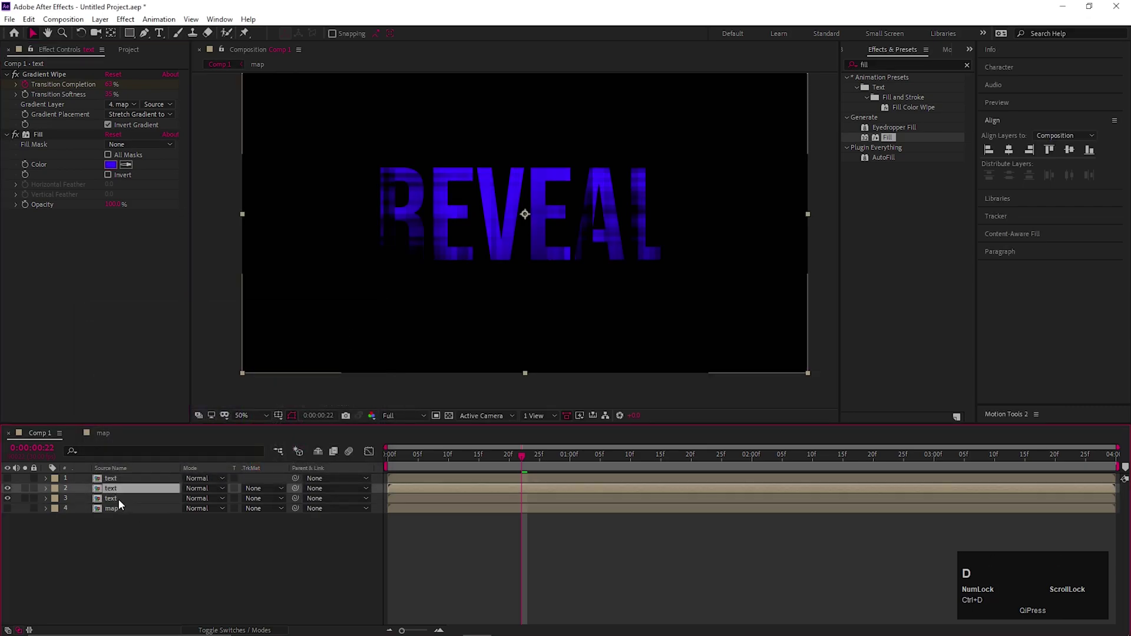
pyautogui.moveTo(111, 168); pyautogui.dragTo(354, 336)
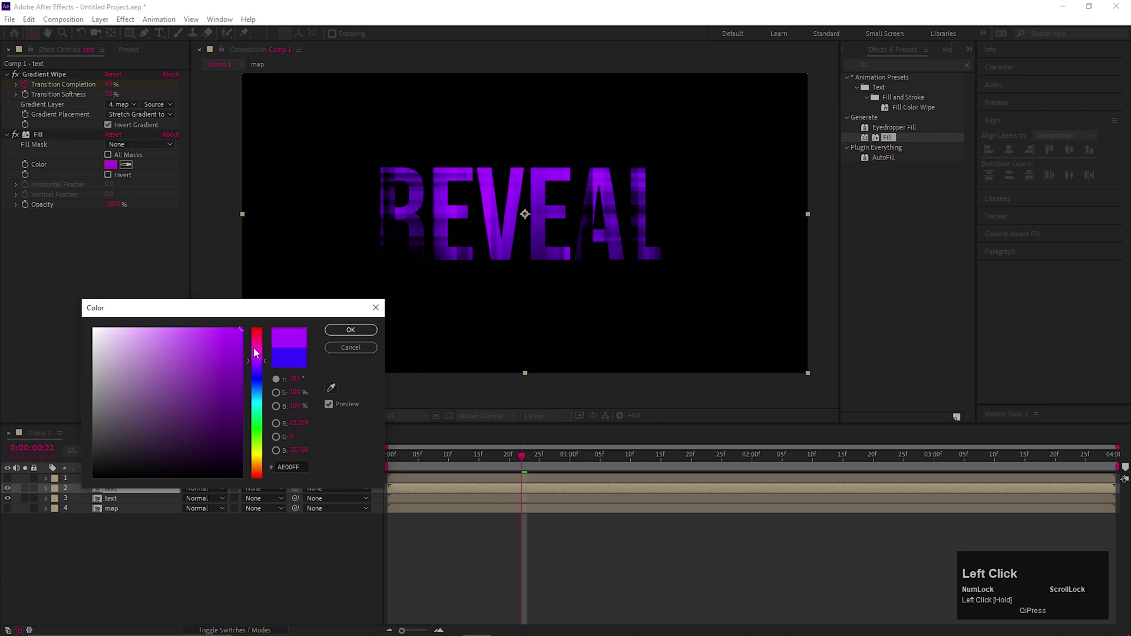
pyautogui.press('ctrl+d')
pyautogui.press('ctrl+z')
pyautogui.click(123, 539)
pyautogui.press('ctrl+d')
# - Move the glowing white text layer to the top and give it a blue outside Stroke layer style
pyautogui.moveTo(114, 169); pyautogui.dragTo(366, 331)
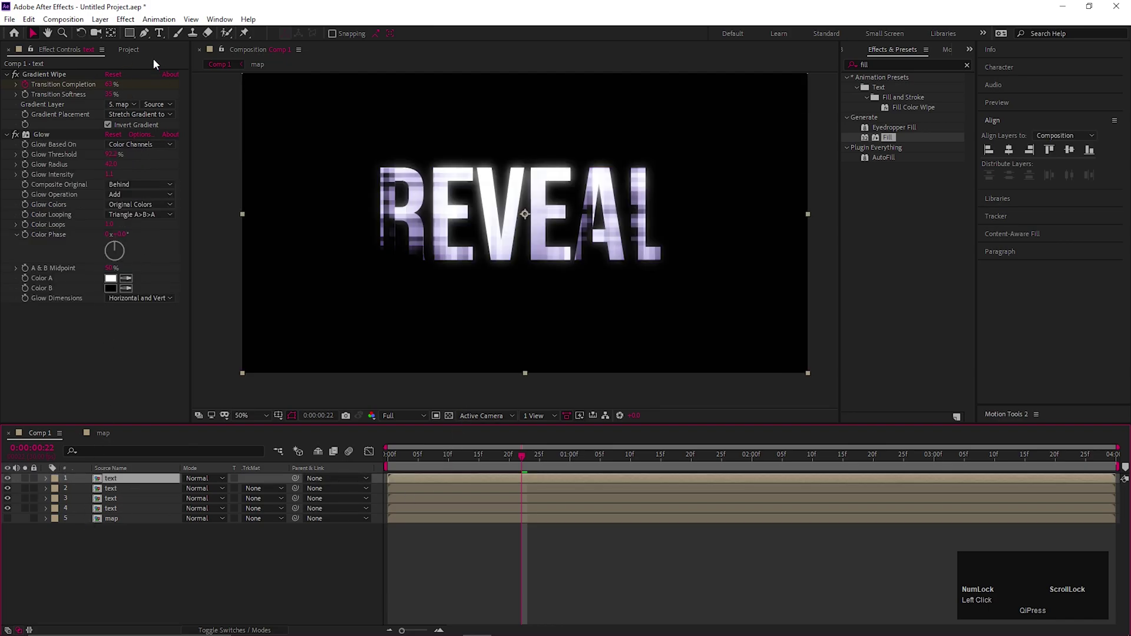
pyautogui.moveTo(104, 26); pyautogui.dragTo(500, 240)
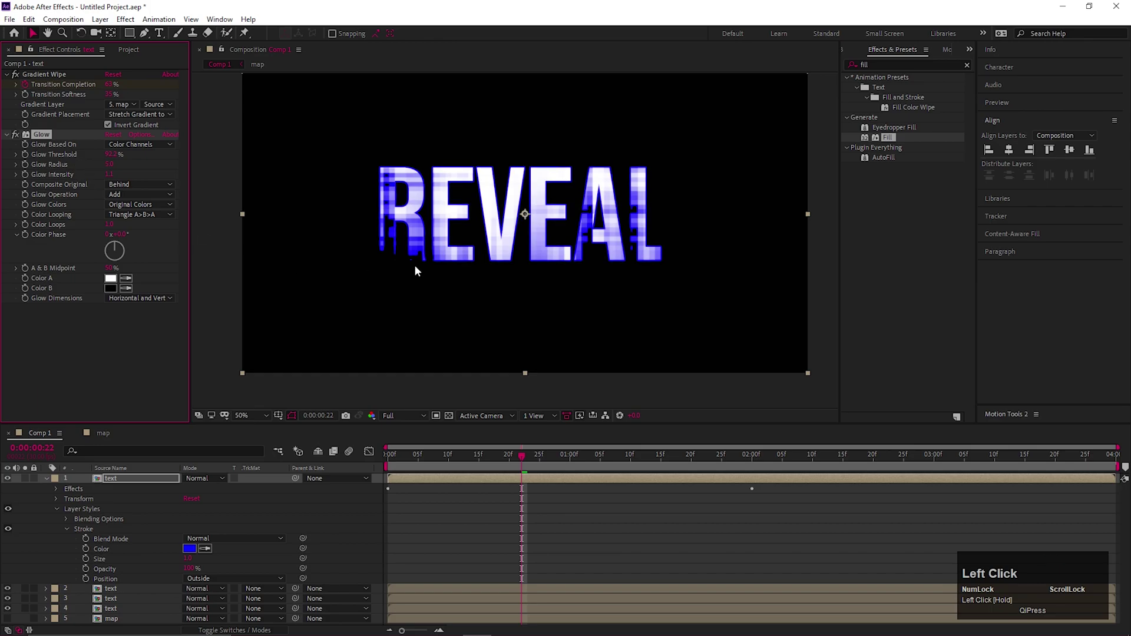
# - Offset the upper text layers a few frames later so the coloured copies reveal first, and preview
pyautogui.scroll(3)
pyautogui.scroll(-3)
pyautogui.click(169, 542)
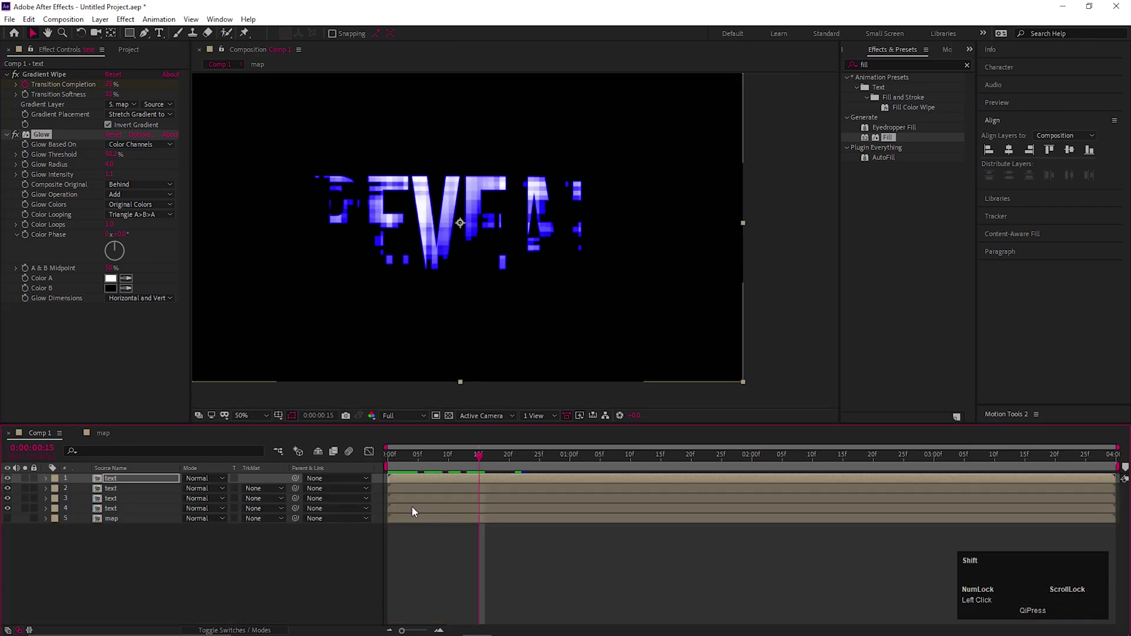
pyautogui.click(414, 515)
pyautogui.moveTo(412, 483); pyautogui.dragTo(447, 495)
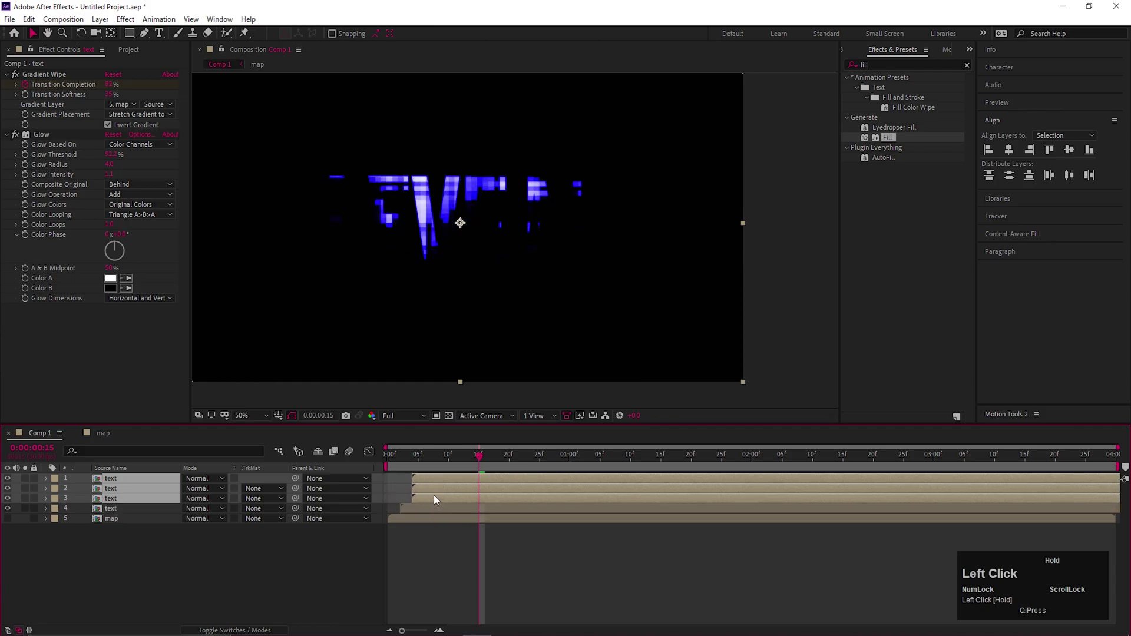
pyautogui.moveTo(454, 487); pyautogui.dragTo(380, 471)
pyautogui.press('space')
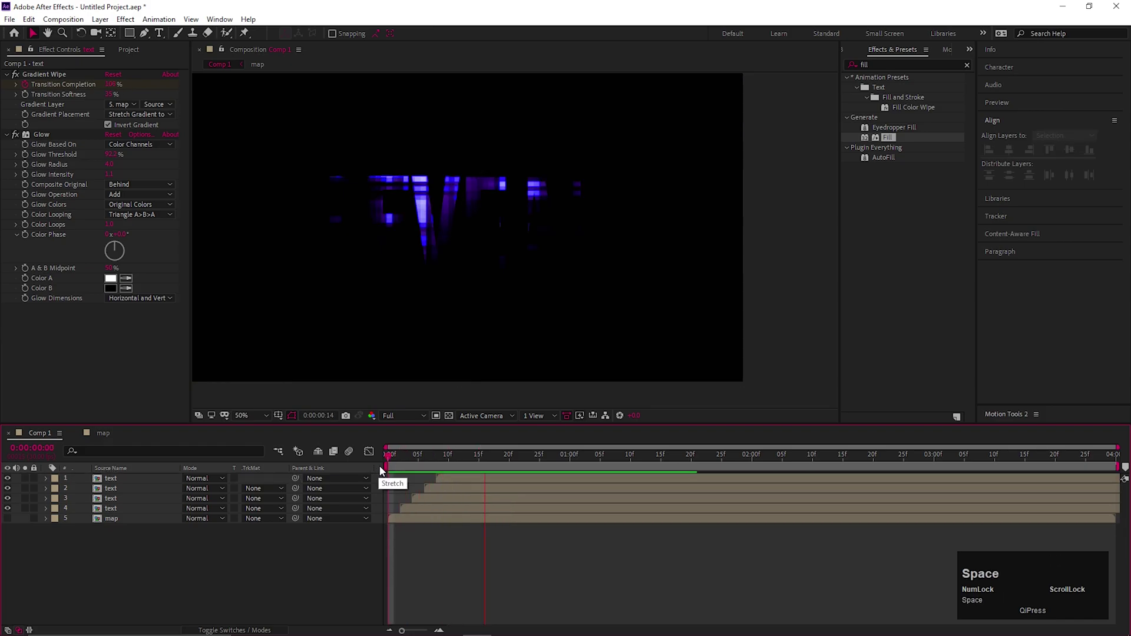
# - Stagger the remaining copy's start time and preview the full staggered reveal
pyautogui.moveTo(488, 459); pyautogui.dragTo(440, 500)
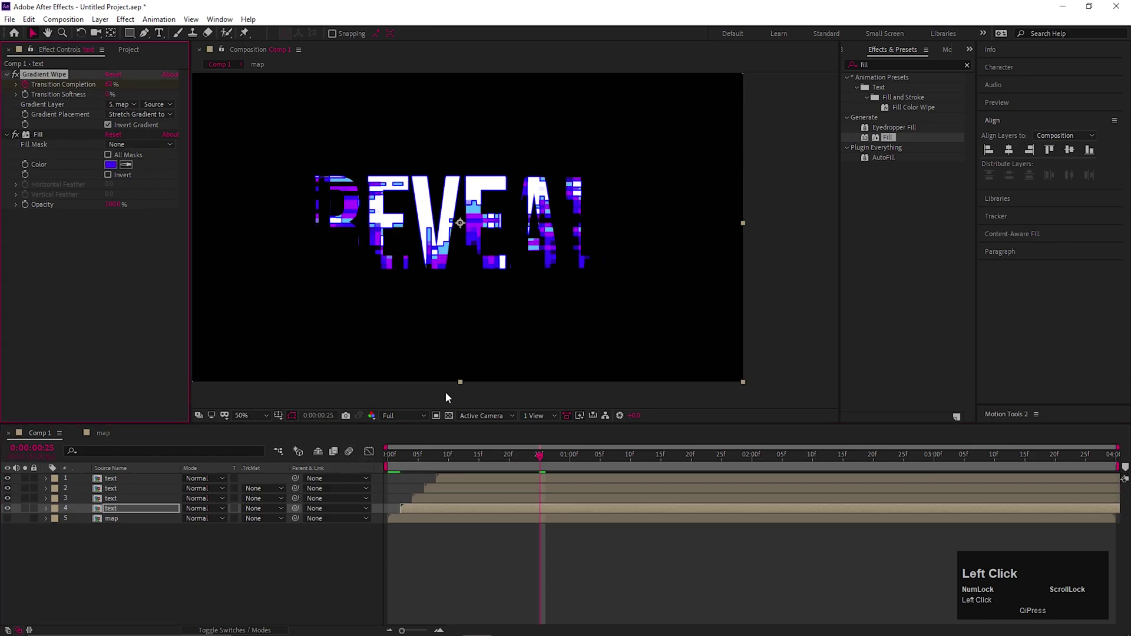
pyautogui.press('space')
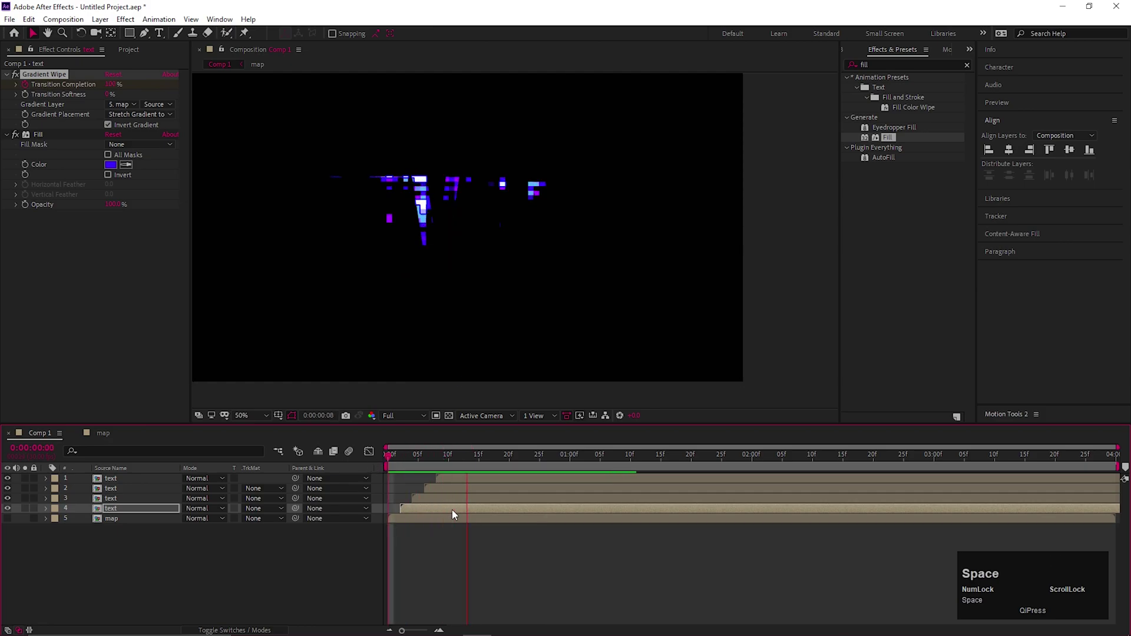
# - Create a new solid named BG and place it beneath all the text layers
pyautogui.click(246, 560)
pyautogui.rightClick(246, 560)
pyautogui.click(302, 427)
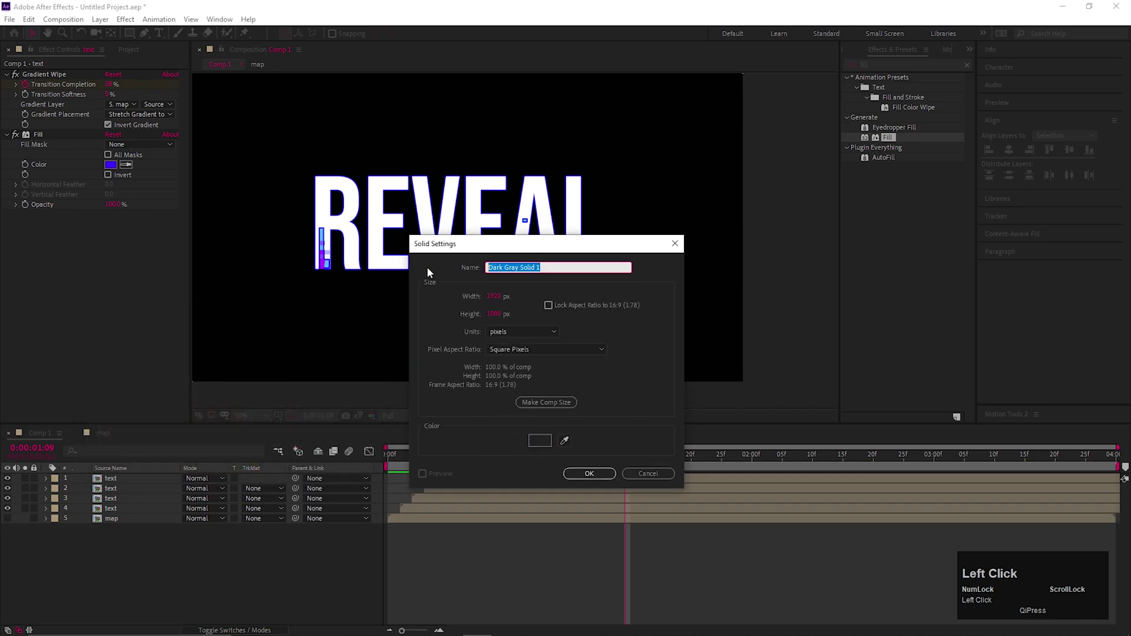
pyautogui.press('Return')
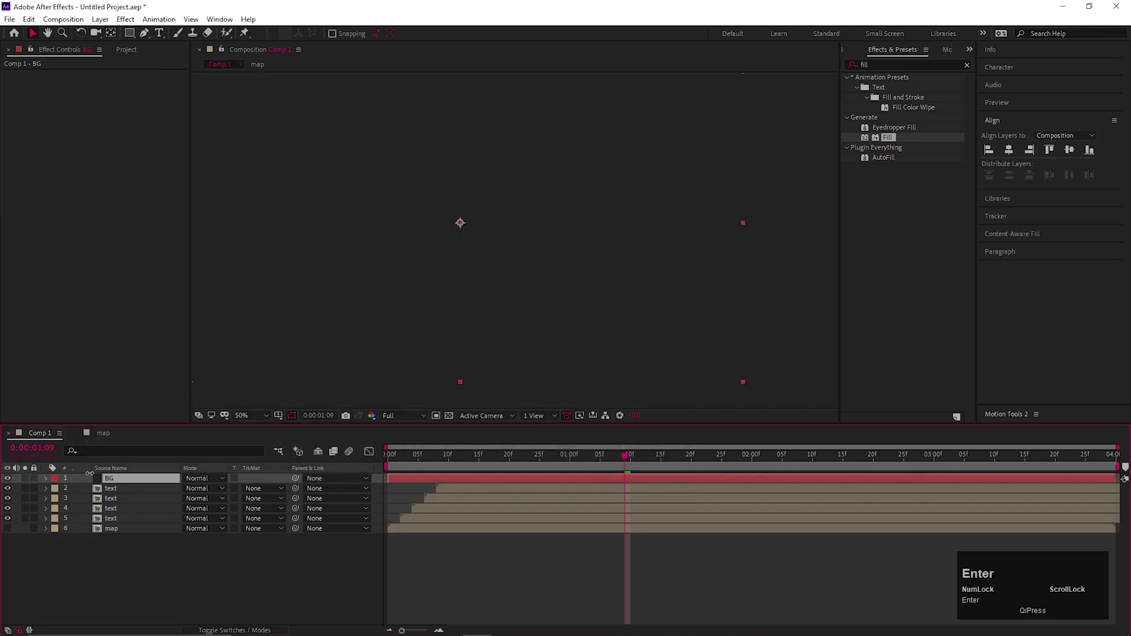
pyautogui.click(116, 482)
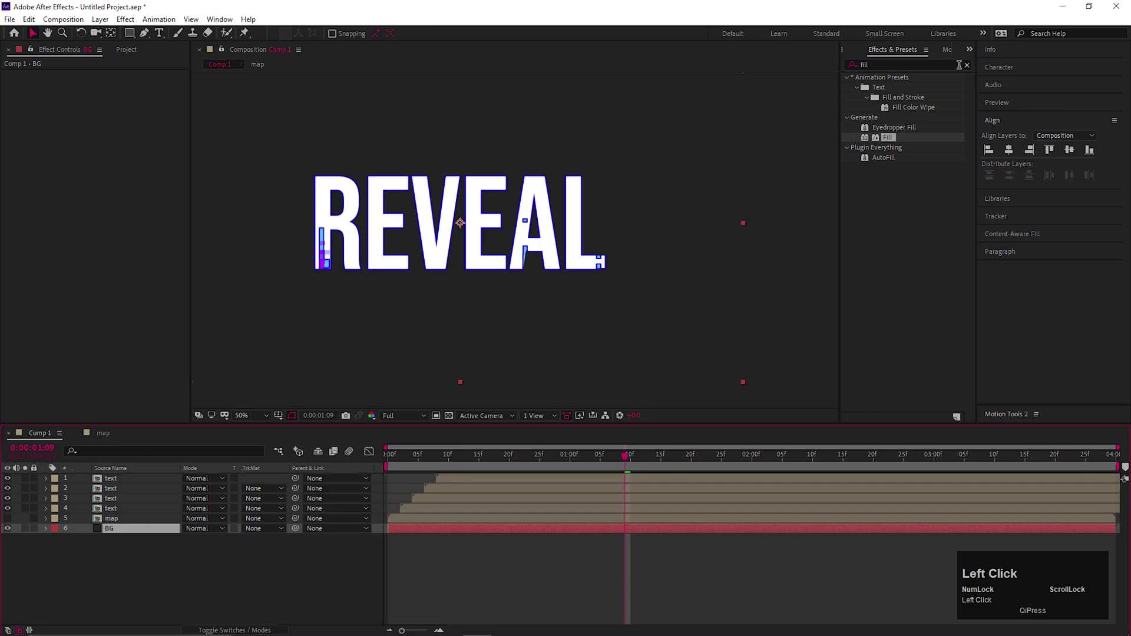
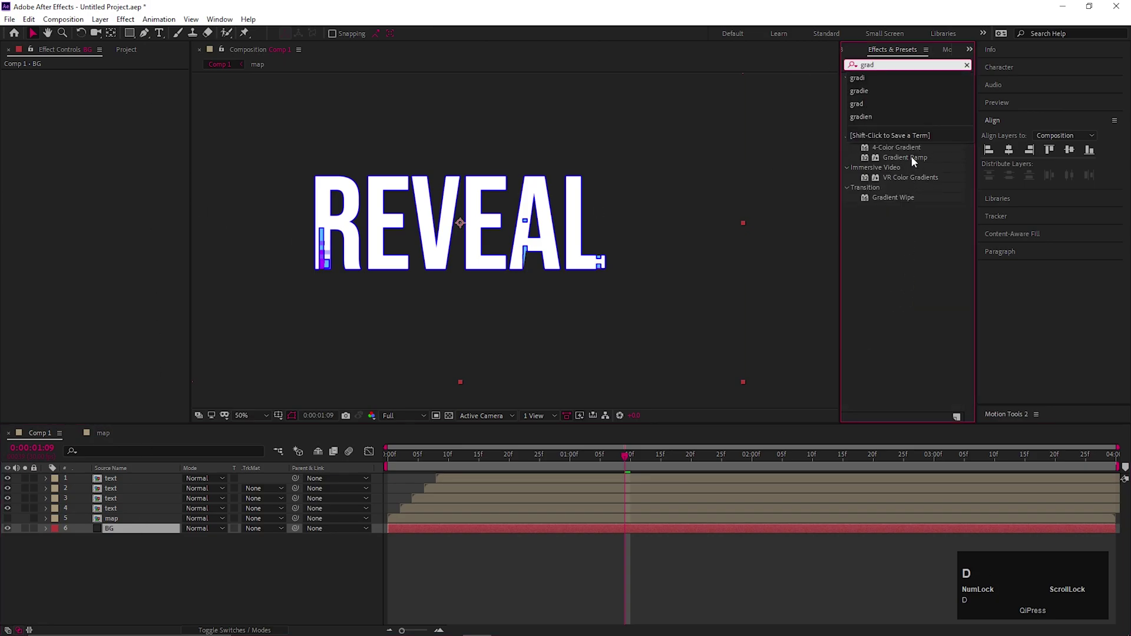
# - Apply Gradient Ramp to BG for a radial blue-to-black background
pyautogui.click(915, 162)
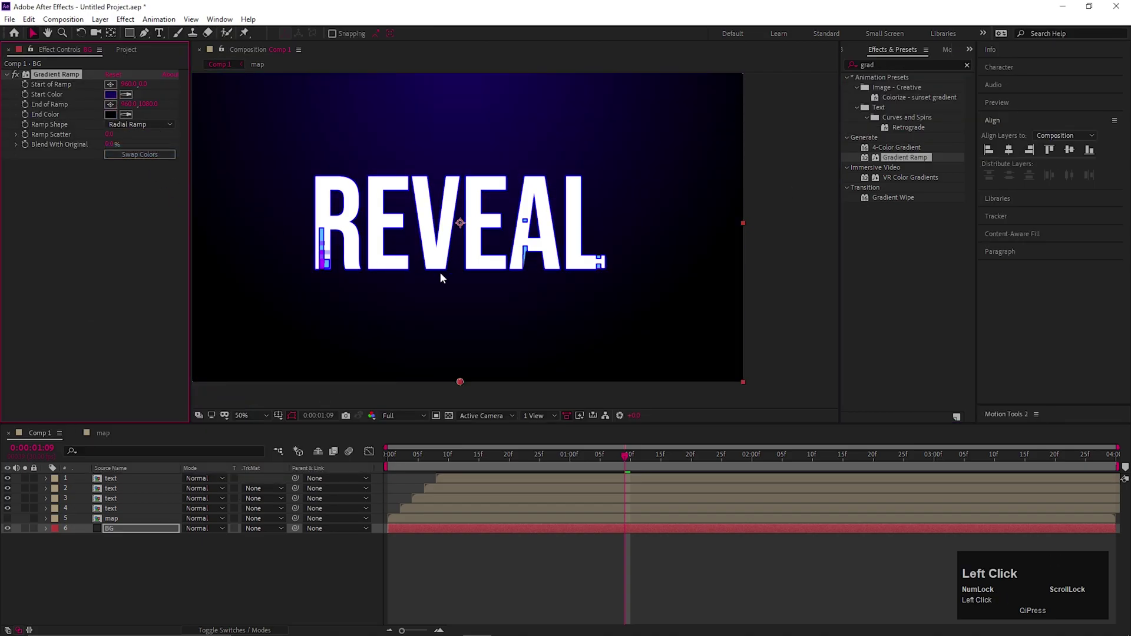
pyautogui.scroll(-3)
# - Add an adjustment layer on top of all layers in the composition
pyautogui.click(565, 462)
pyautogui.press('space')
pyautogui.click(253, 569)
pyautogui.rightClick(253, 570)
pyautogui.click(274, 438)
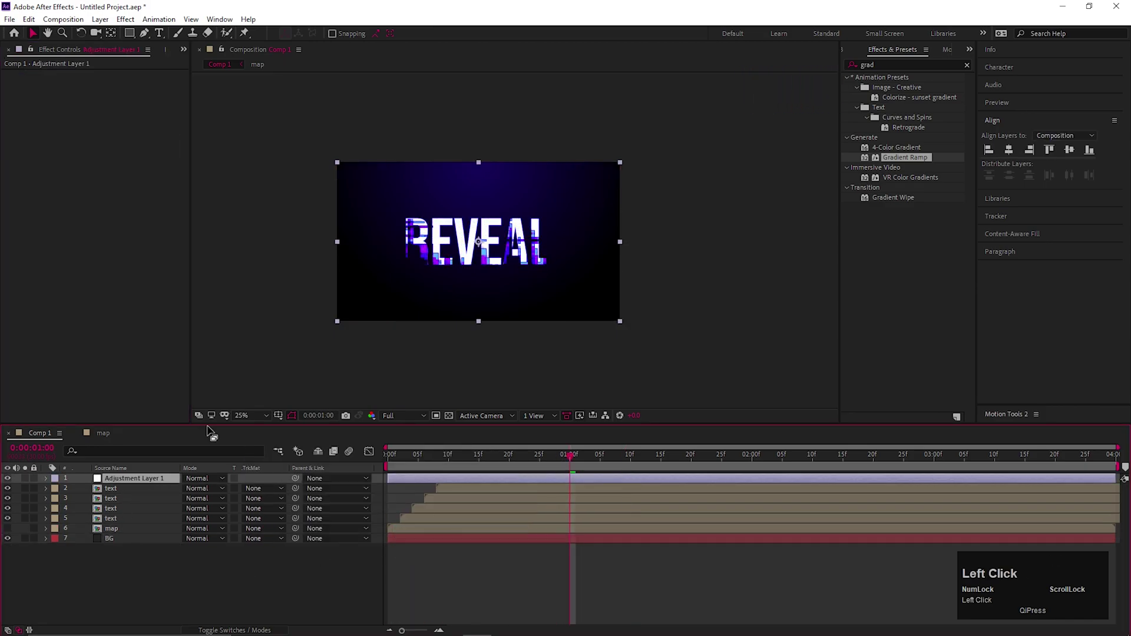
# - Apply Glow to the adjustment layer and scrub through the reveal to check it
pyautogui.write('glow')
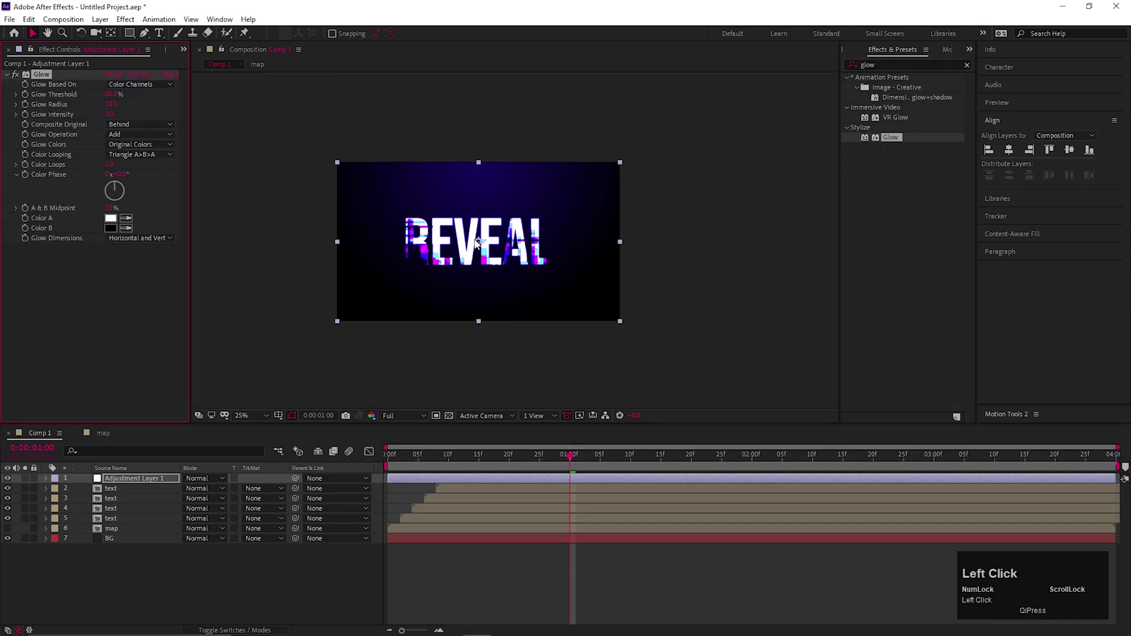
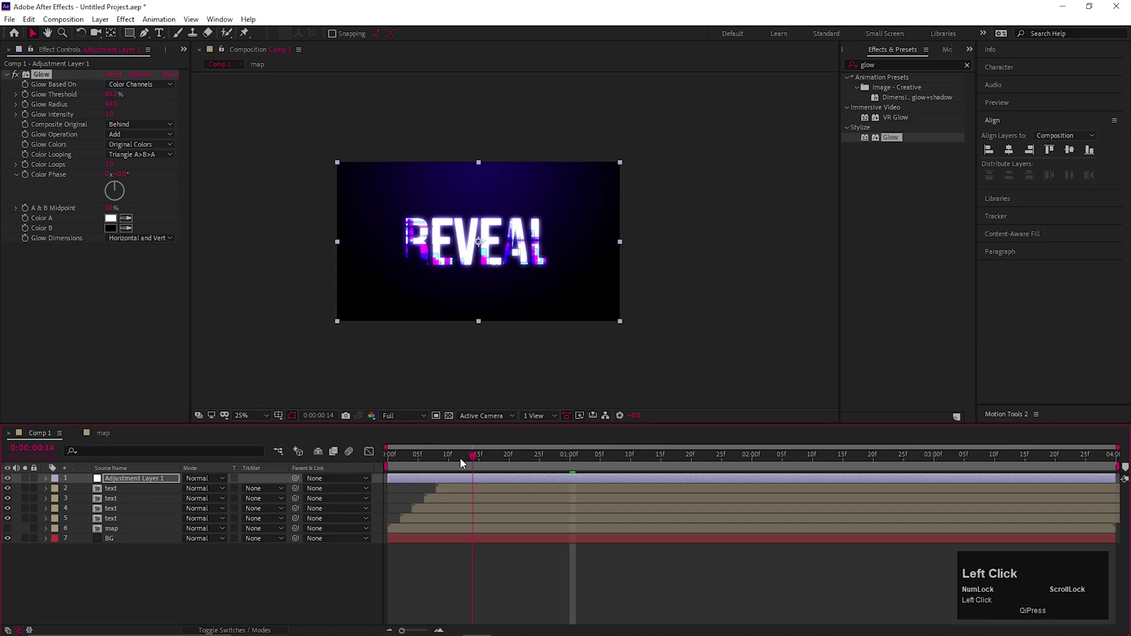
pyautogui.moveTo(397, 465); pyautogui.dragTo(225, 583)
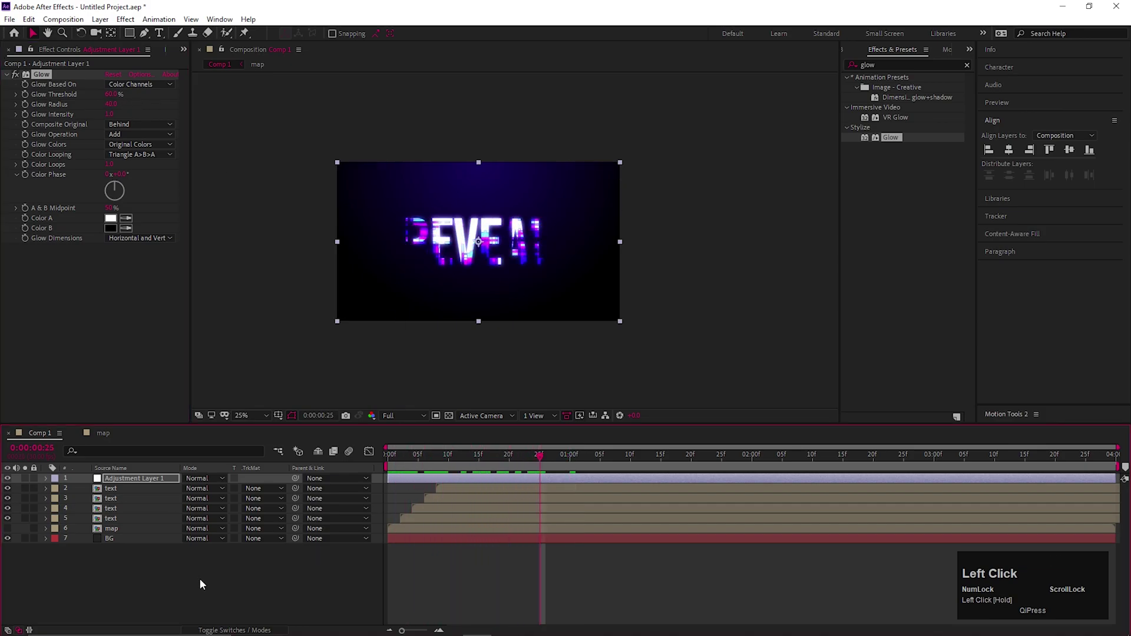
# - Apply Tritone to the adjustment layer and adjust its Midtones colour
pyautogui.write('tri')
pyautogui.moveTo(899, 282); pyautogui.dragTo(407, 481)
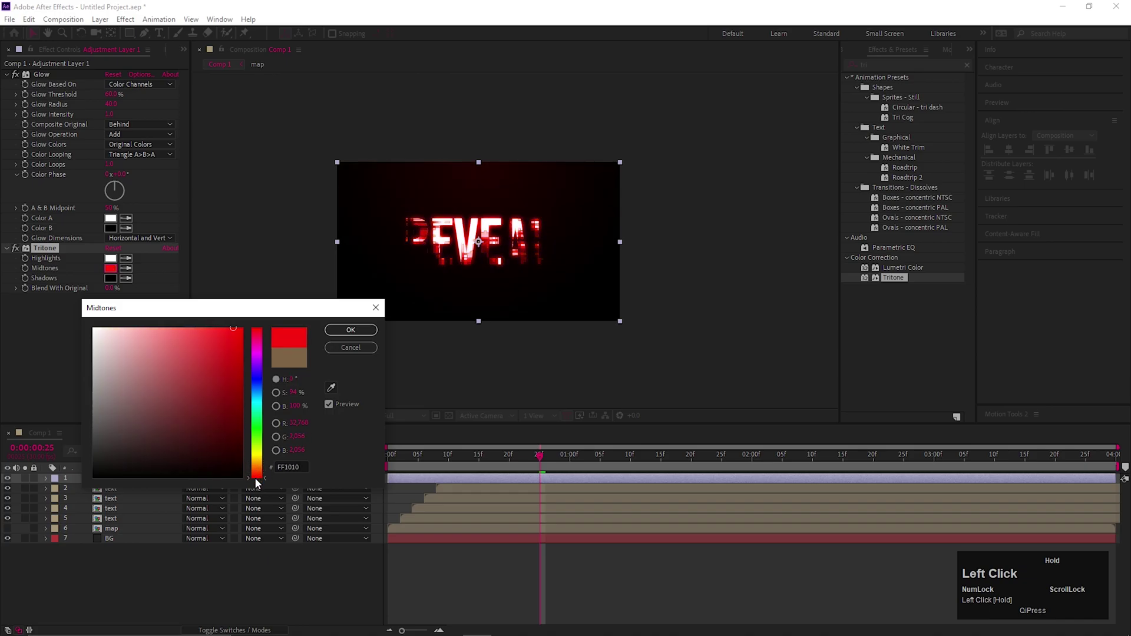
pyautogui.press('space')
pyautogui.moveTo(67, 277); pyautogui.dragTo(493, 588)
# - Select BG, fit the frame in the viewer and play back the finished glowing reveal
pyautogui.scroll(3)
pyautogui.click(478, 375)
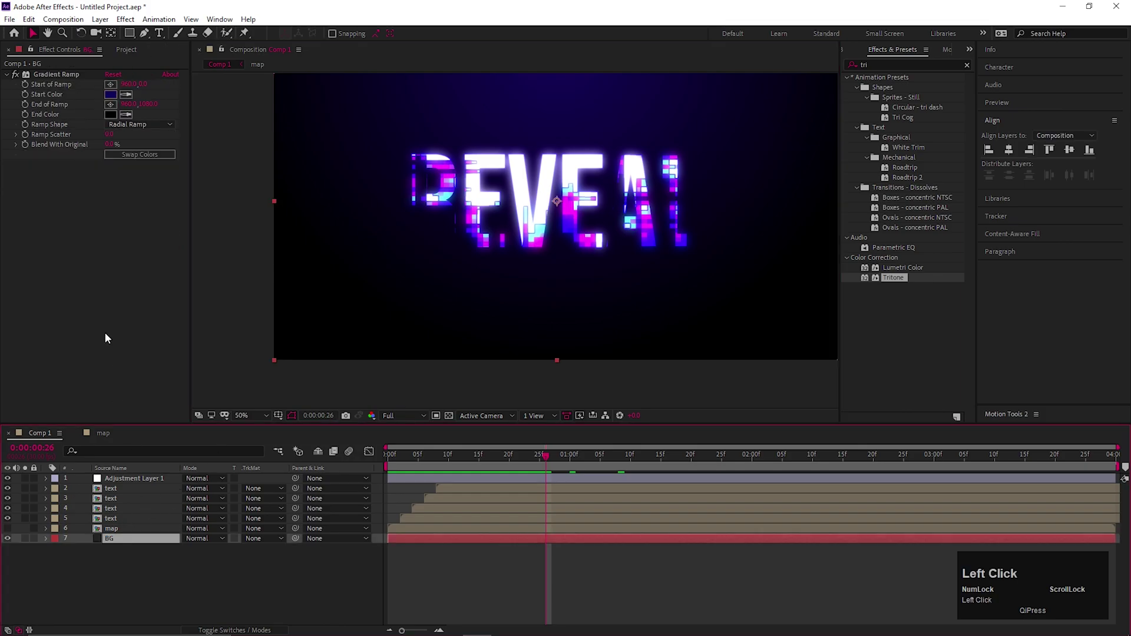
pyautogui.scroll(-3)
pyautogui.click(533, 350)
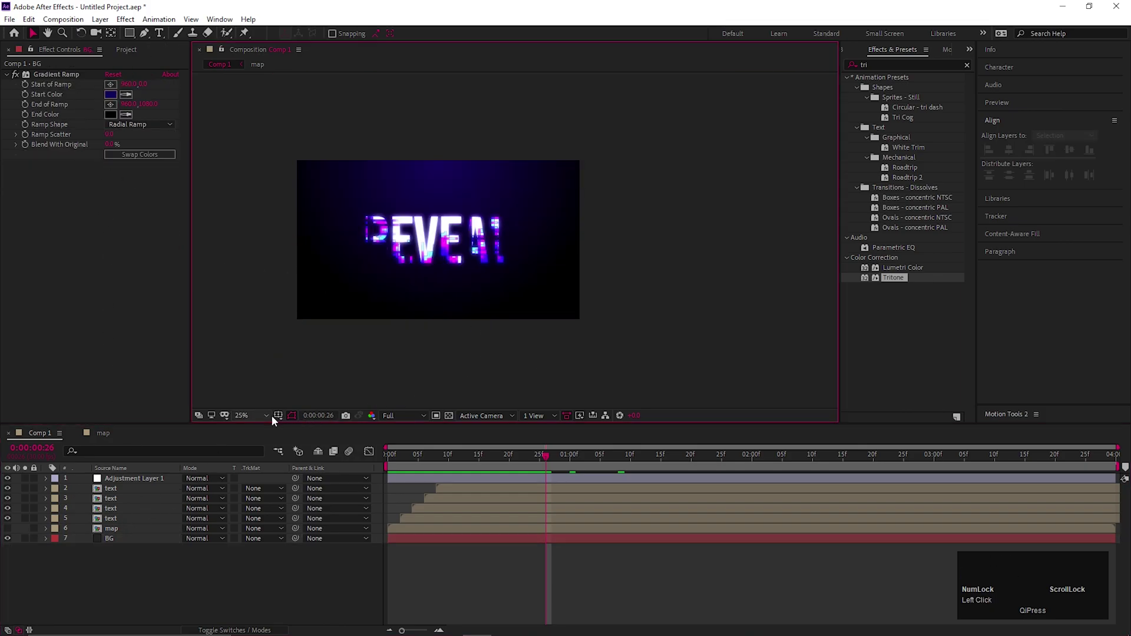
pyautogui.moveTo(261, 421); pyautogui.dragTo(753, 467)
pyautogui.press('n')
pyautogui.click(745, 459)
pyautogui.press('space')
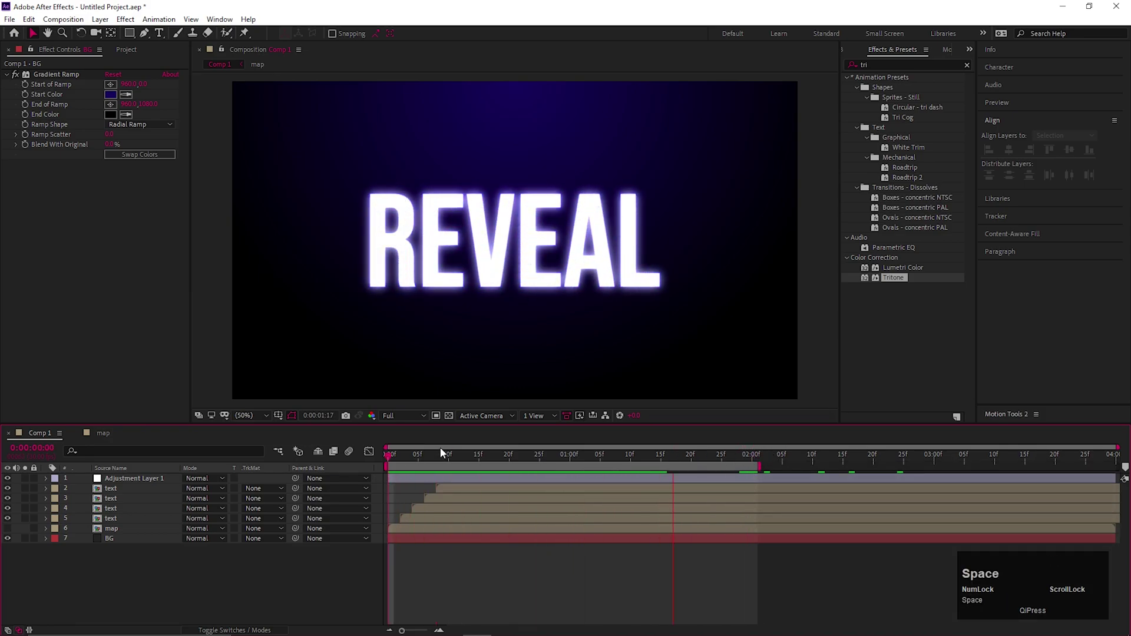